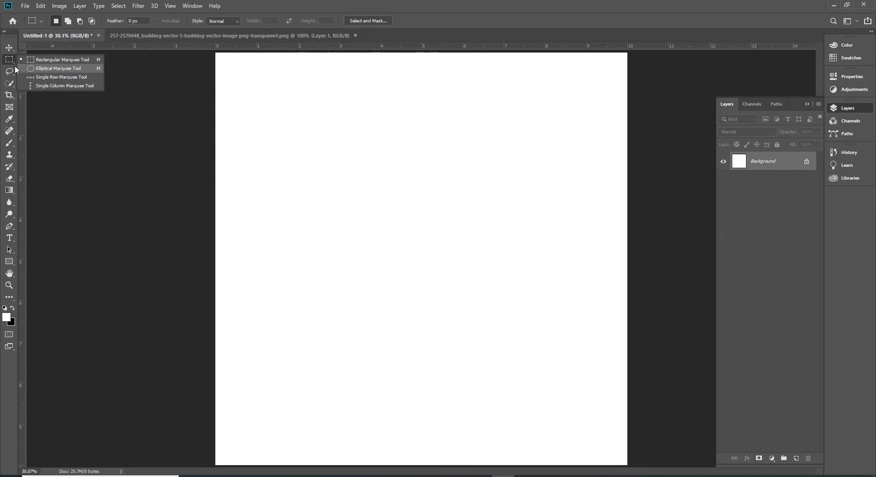
Step: Add a new empty layer and fill an elliptical selection on it with blue
left_click_drag(10, 61, 74, 74)
left_click(76, 74)
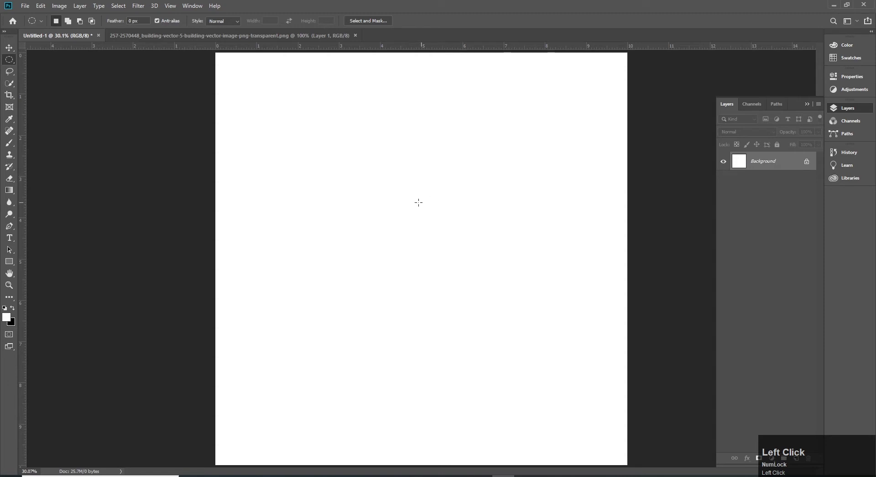
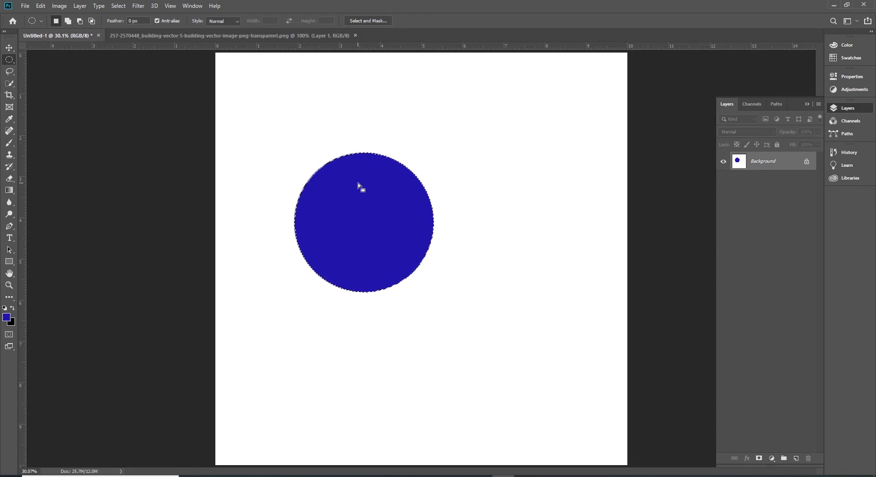
key("ctrl+z")
key("v")
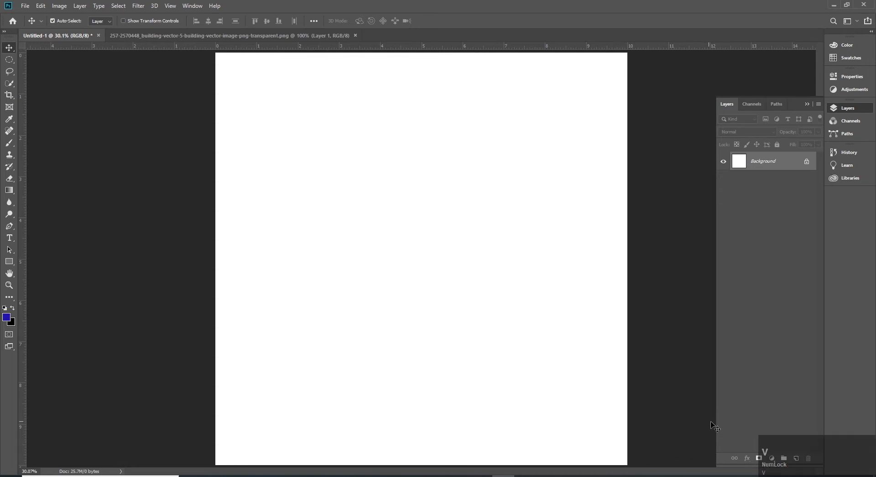
left_click(799, 461)
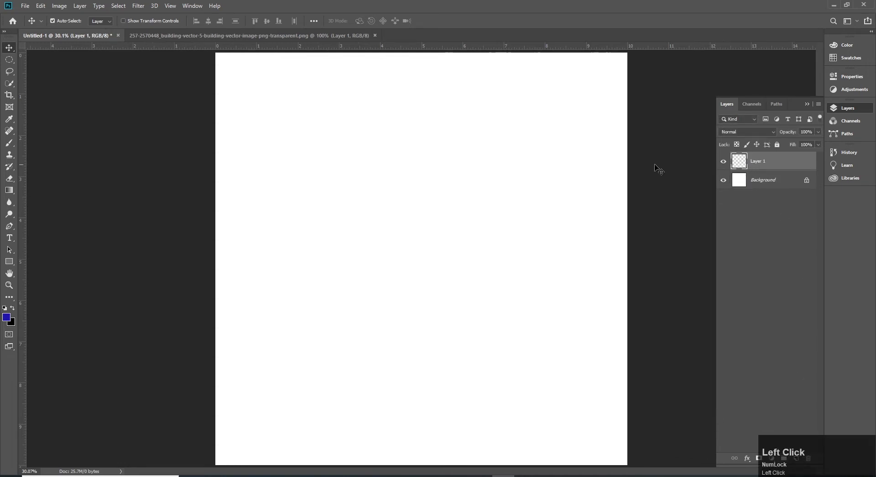
left_click_drag(16, 62, 72, 75)
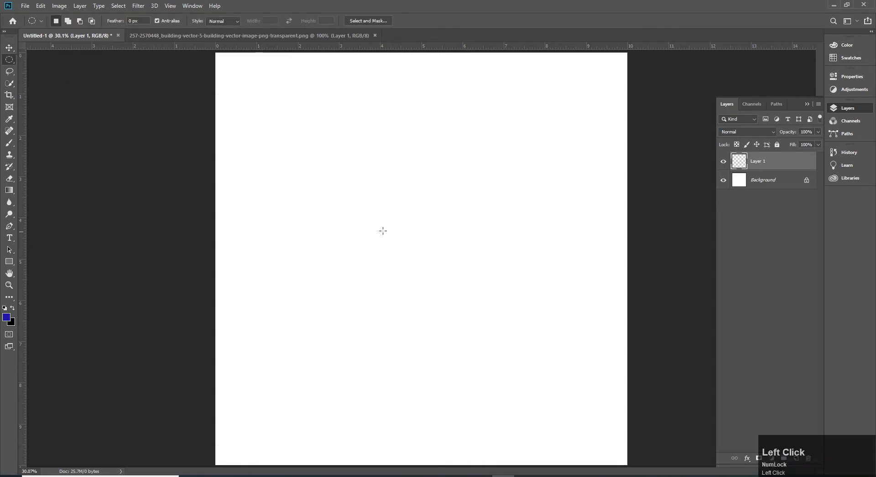
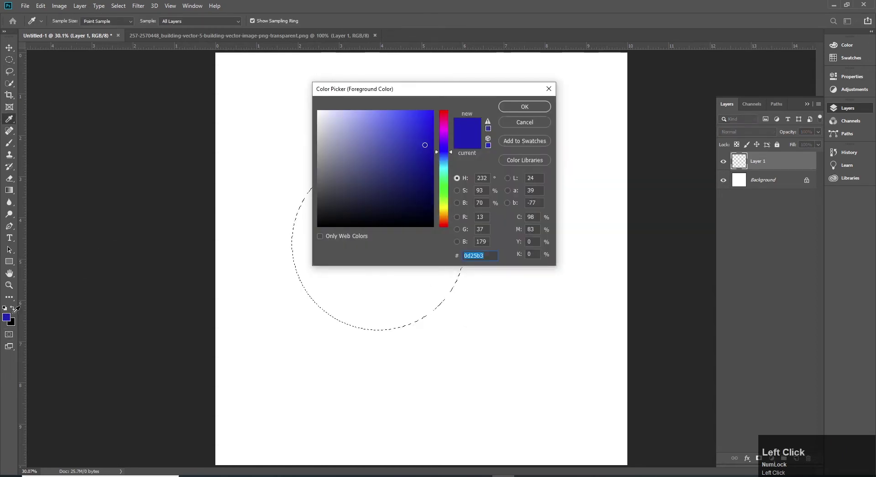
left_click(449, 152)
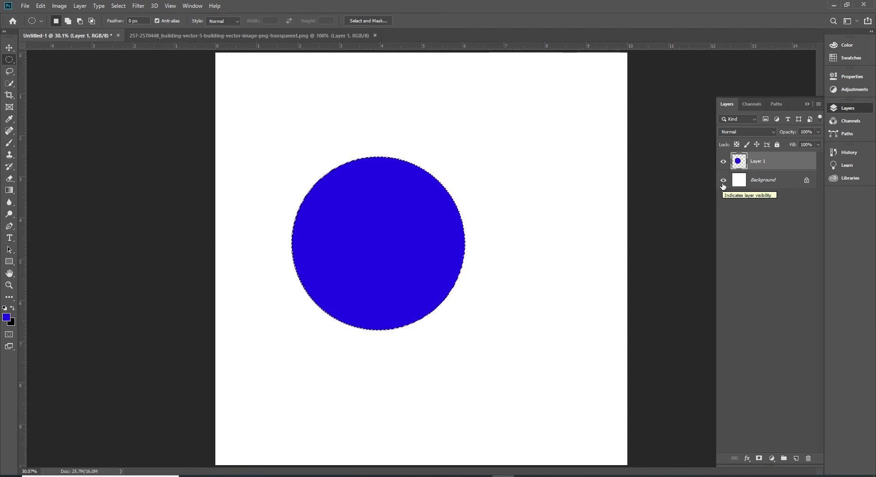
Step: Hide the Background and Layer 1, then show the layers again to check transparency
left_click(726, 182)
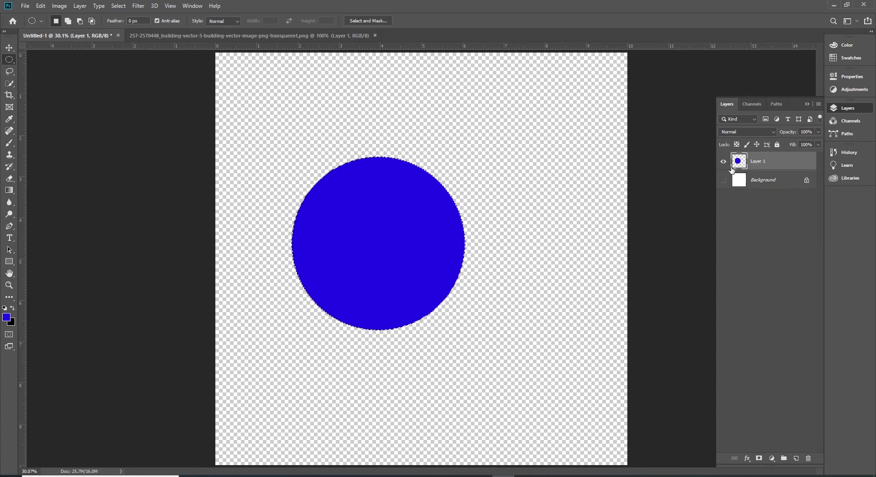
left_click(727, 165)
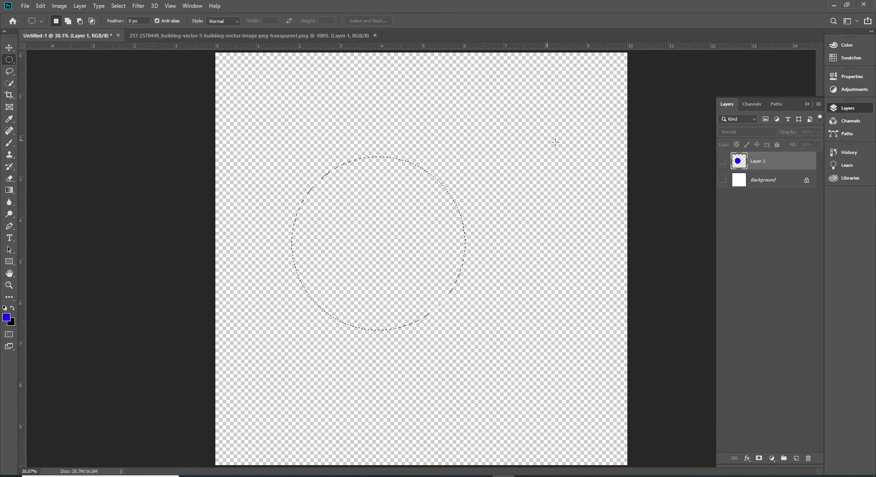
left_click(727, 164)
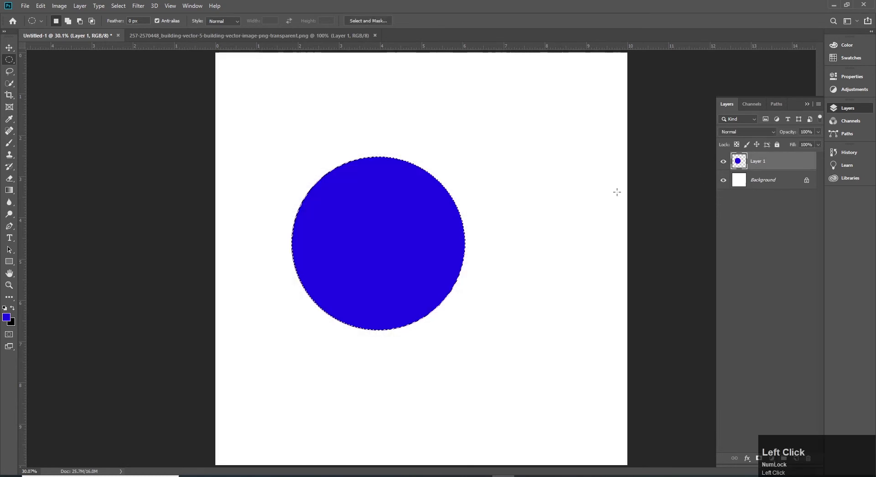
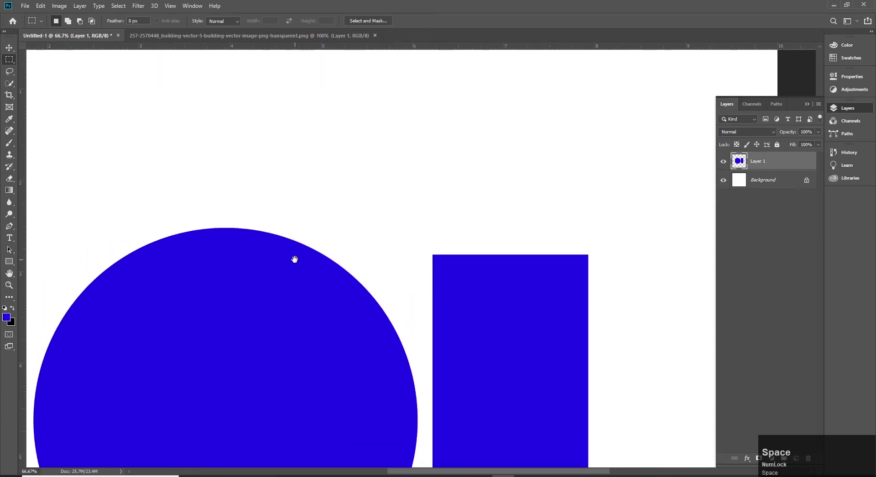
Step: Discard the blue shapes and extra layer, leaving only the white Background
key("ctrl+d")
key("v")
left_click(503, 191)
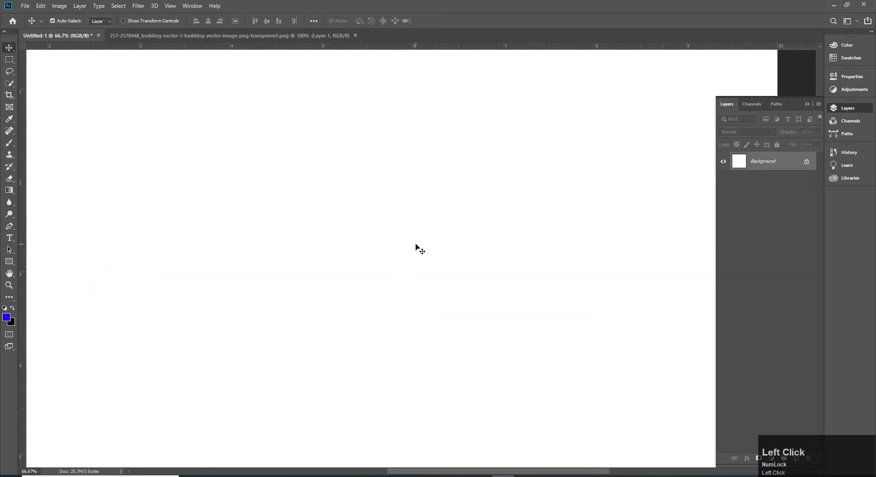
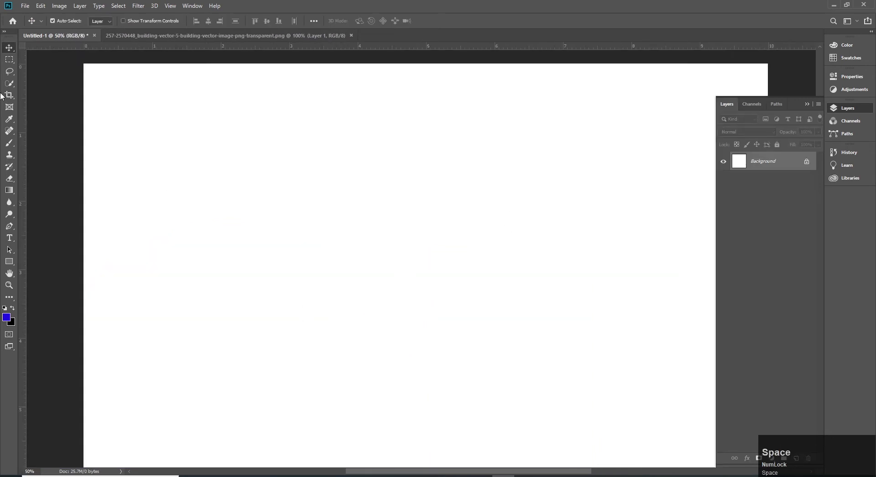
Step: Switch the marquee to elliptical selections on the blank Background
left_click_drag(12, 69, 57, 70)
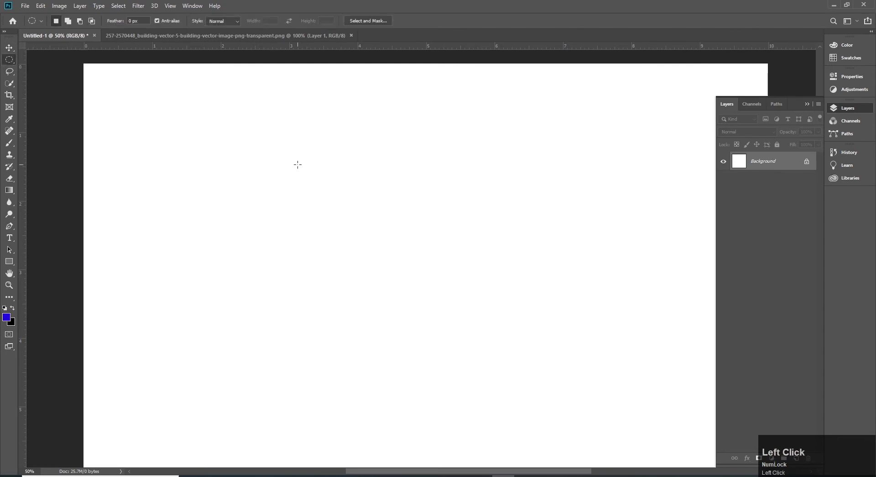
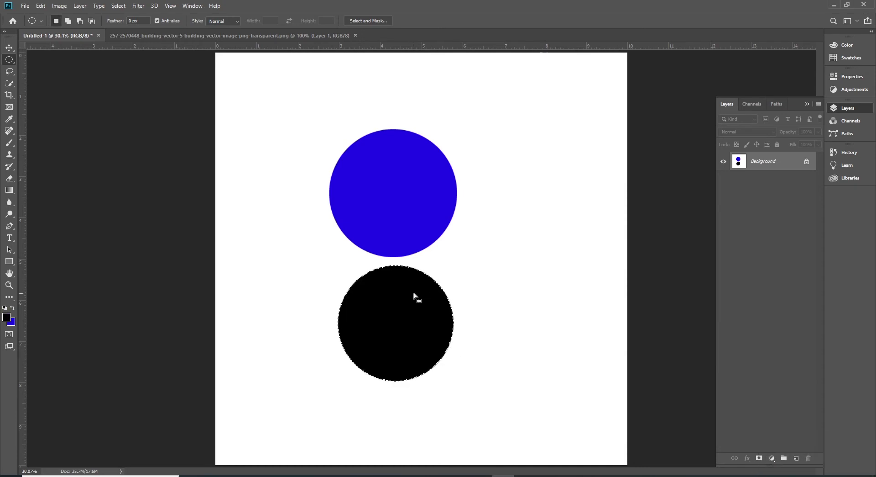
Step: Zoom in between the circles and swap the foreground and background colours with X
key("ctrl+space")
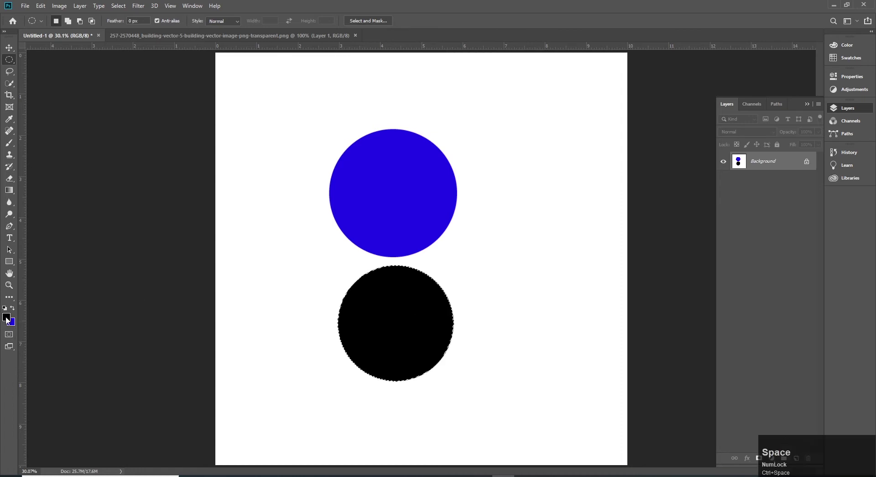
left_click(15, 310)
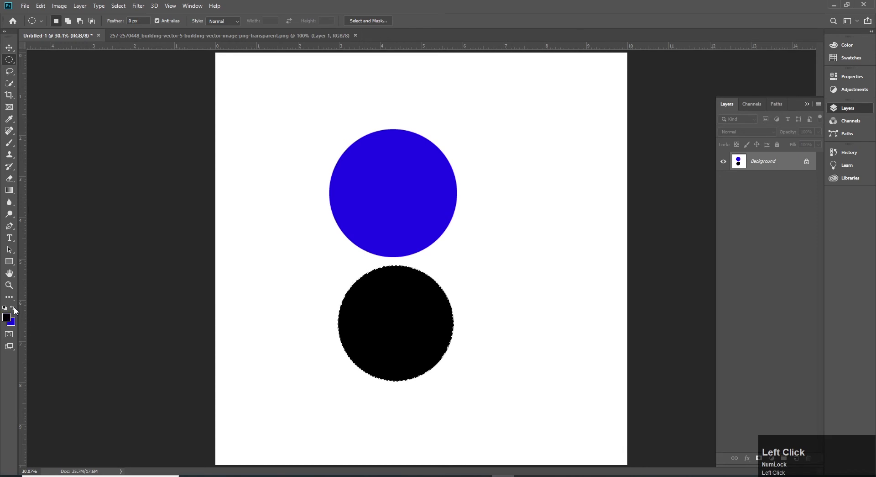
type("xxx")
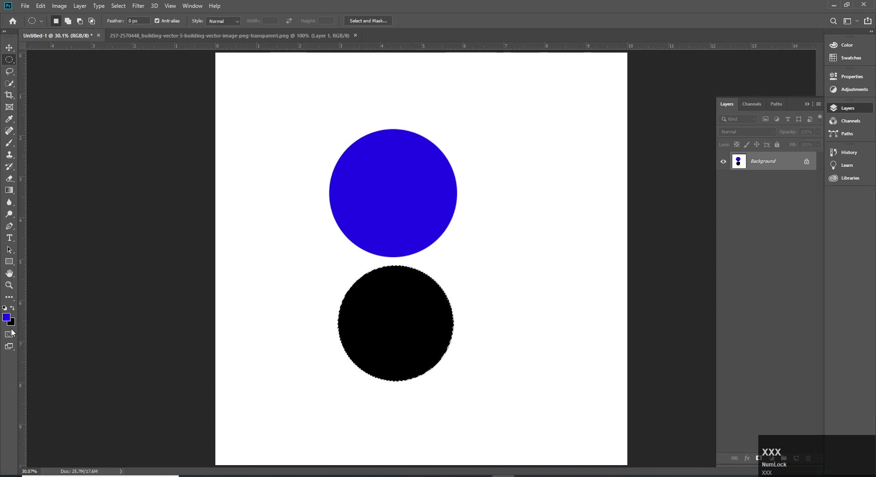
key("x")
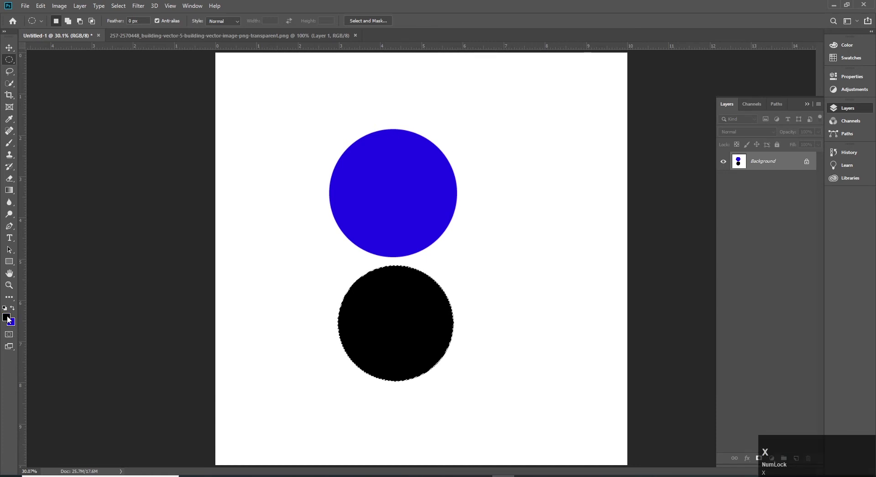
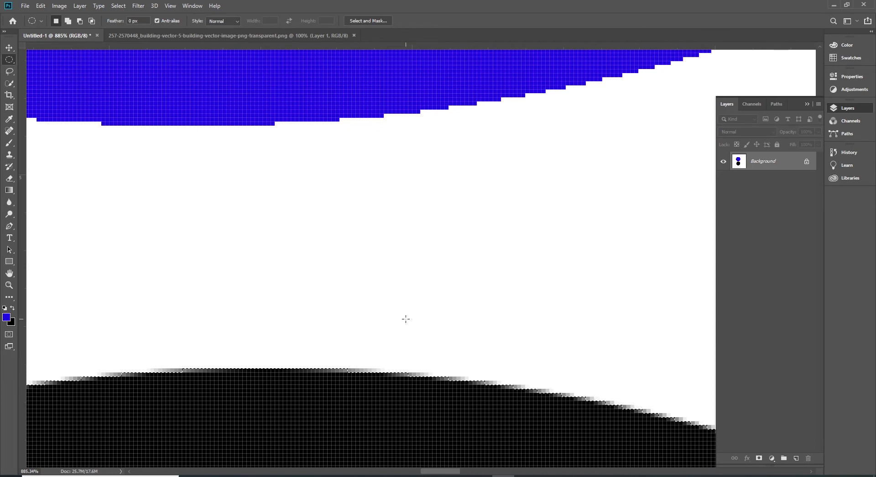
Step: Fit the whole canvas back in view and reset the default colours
key("space")
key("d")
key("v")
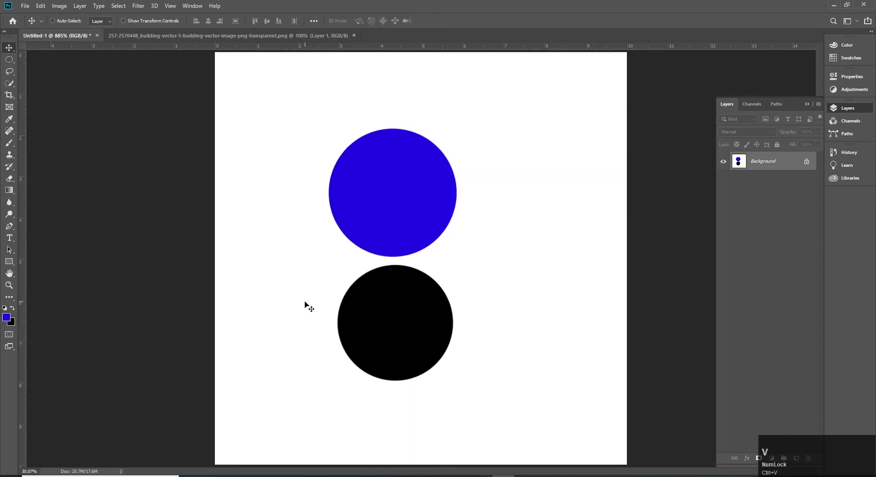
left_click(516, 223)
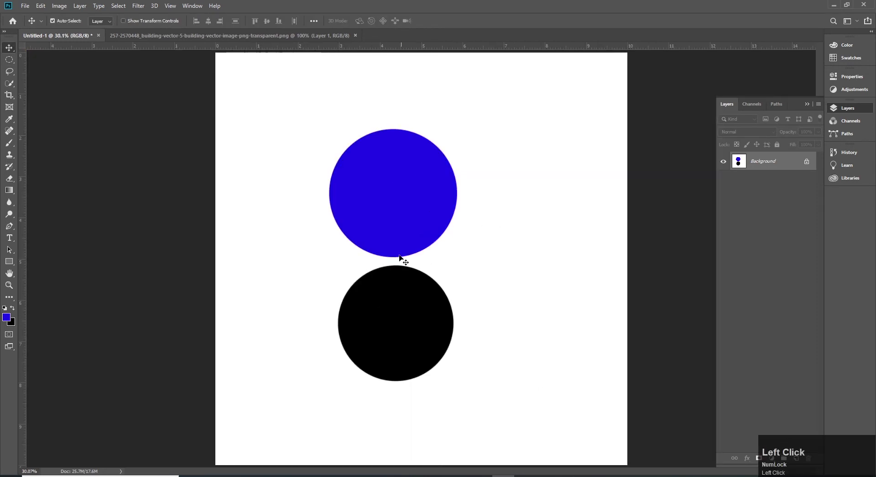
Step: Undo back to the blank white canvas and switch to the freehand Lasso Tool
key("ctrl+z")
key("ctrl+z")
key("ctrl+d")
key("v")
left_click(493, 307)
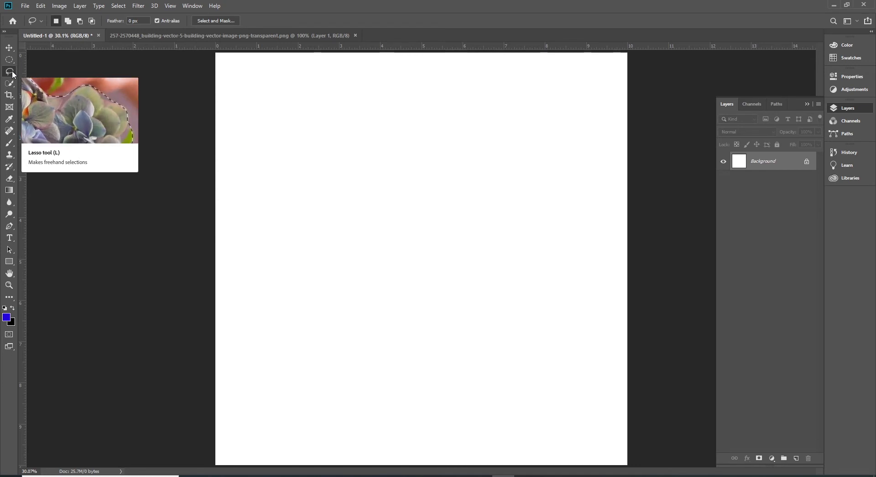
Step: Bring up the list of lasso variants: freehand, polygonal and magnetic
left_click_drag(15, 74, 69, 73)
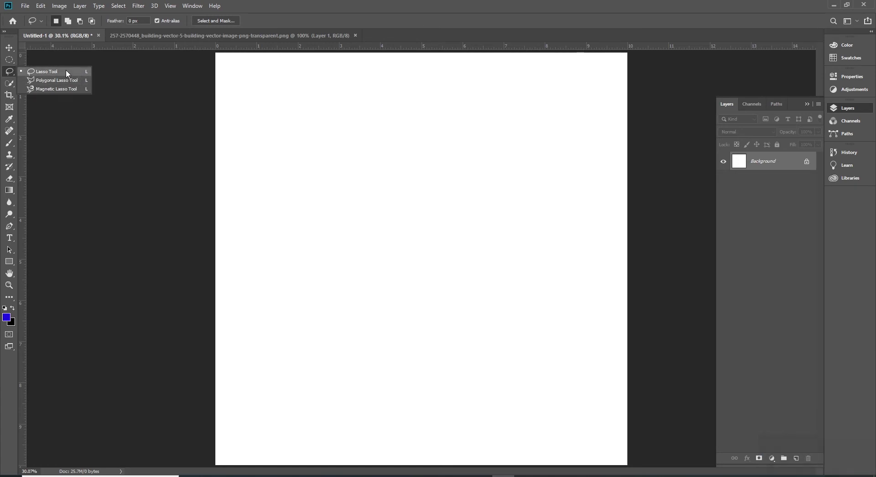
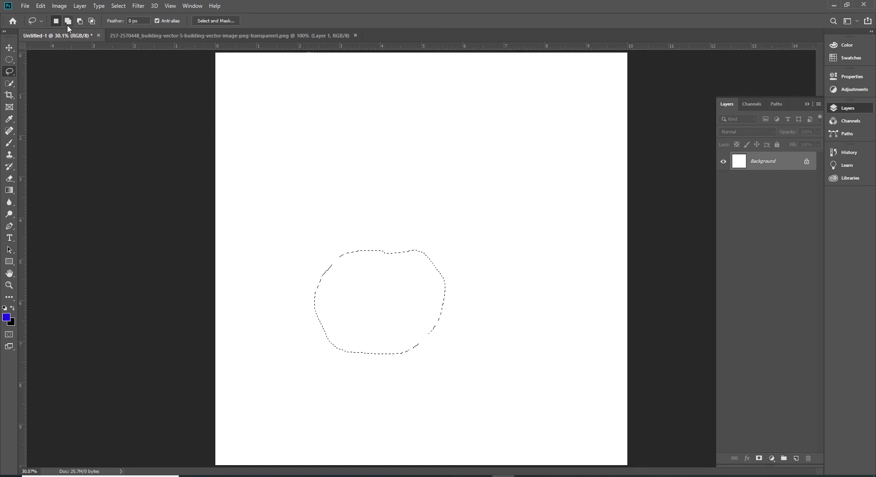
Step: Draw a freehand lasso loop around a rounded blob in the lower middle of the canvas
left_click_drag(71, 25, 82, 24)
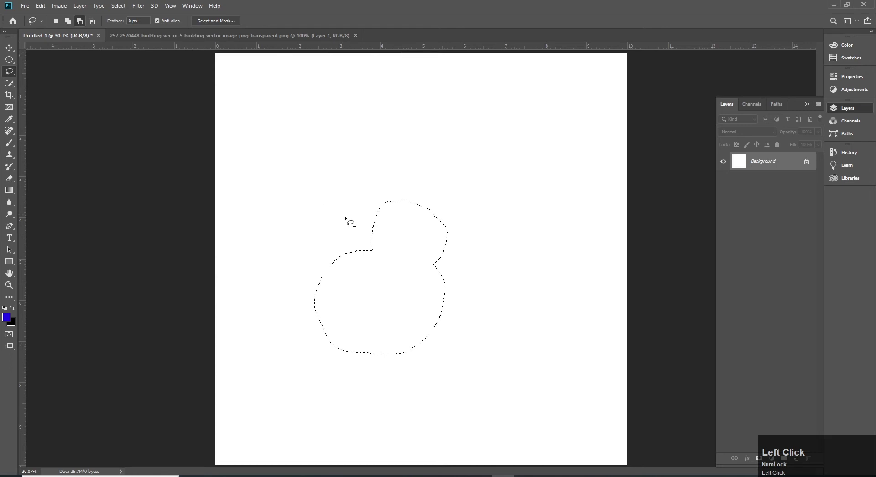
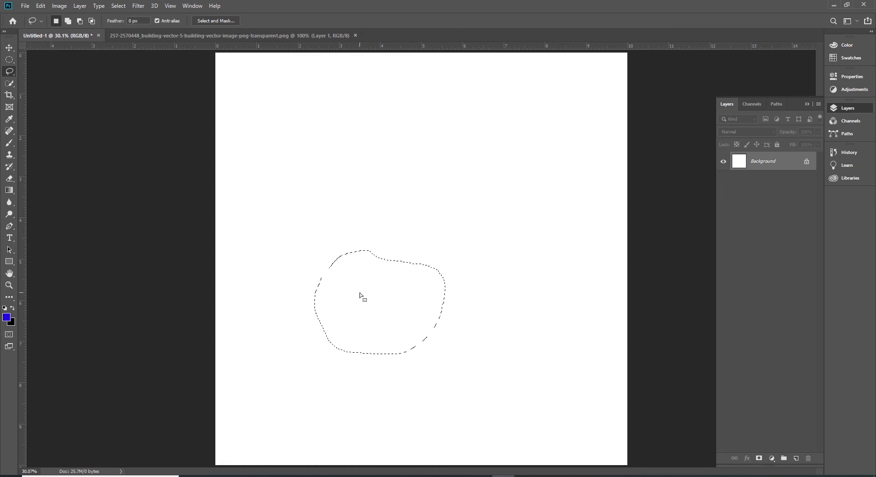
key("shift+Num_Lock")
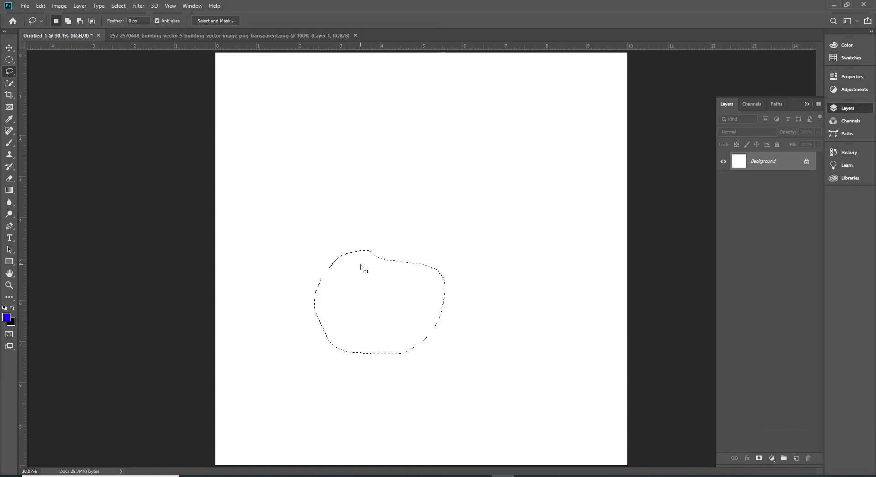
key("shift+Num_Lock")
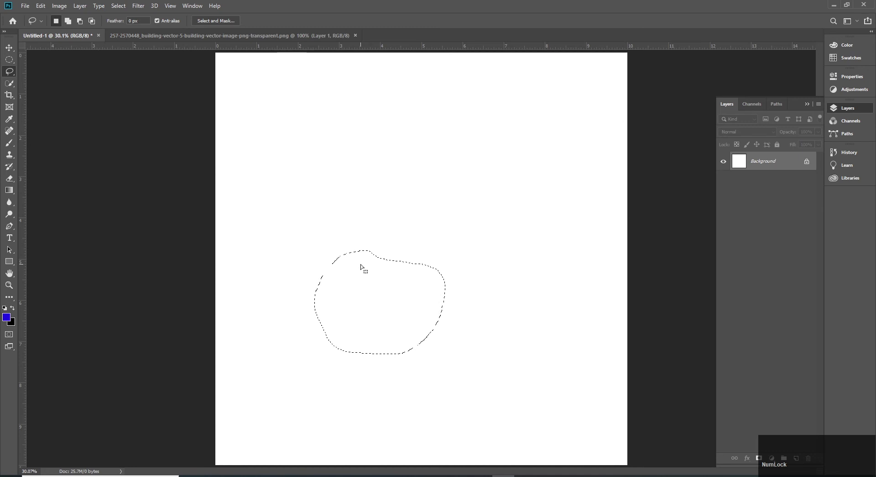
Step: Shift-add more area to the freehand selection, reshaping it into a hat-like outline
key("shift+Num_Lock")
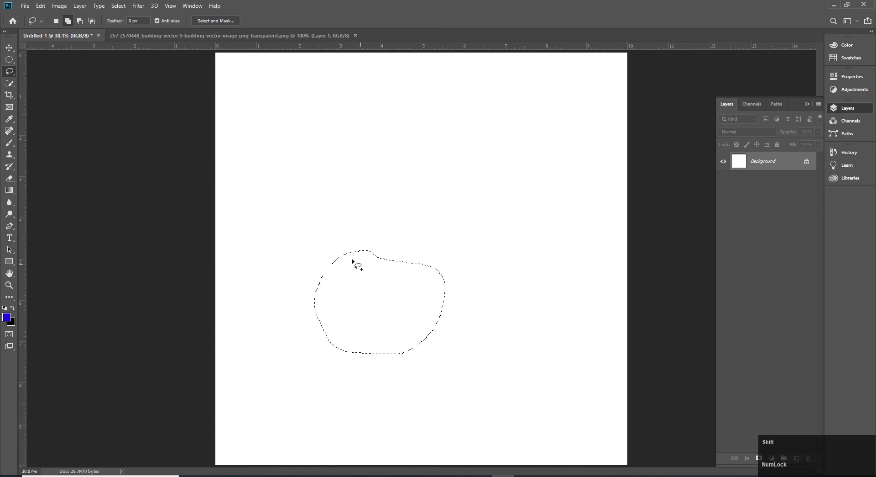
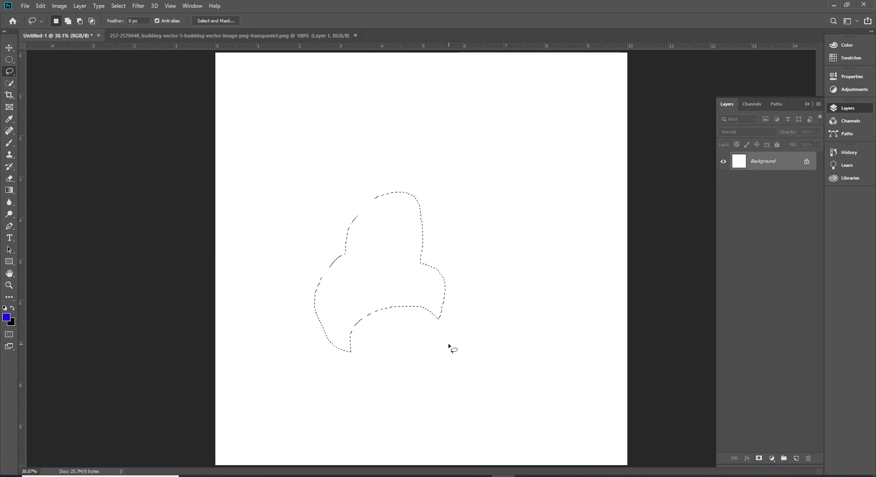
left_click_drag(10, 70, 372, 3)
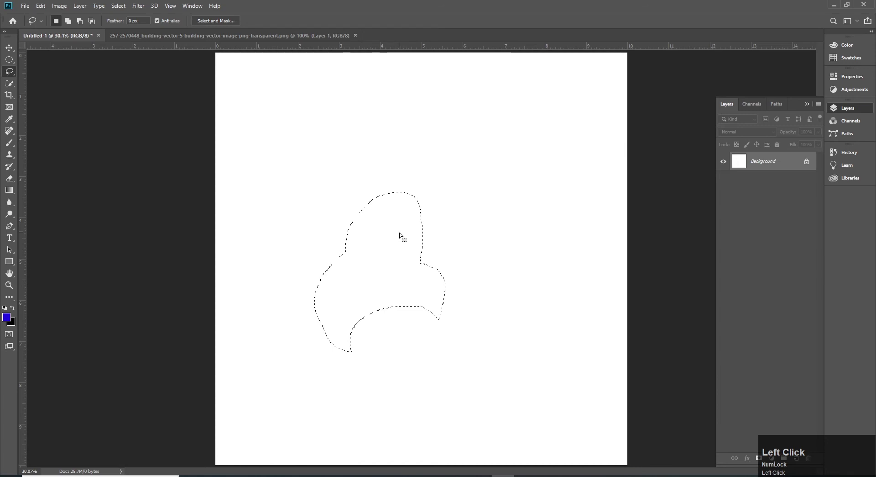
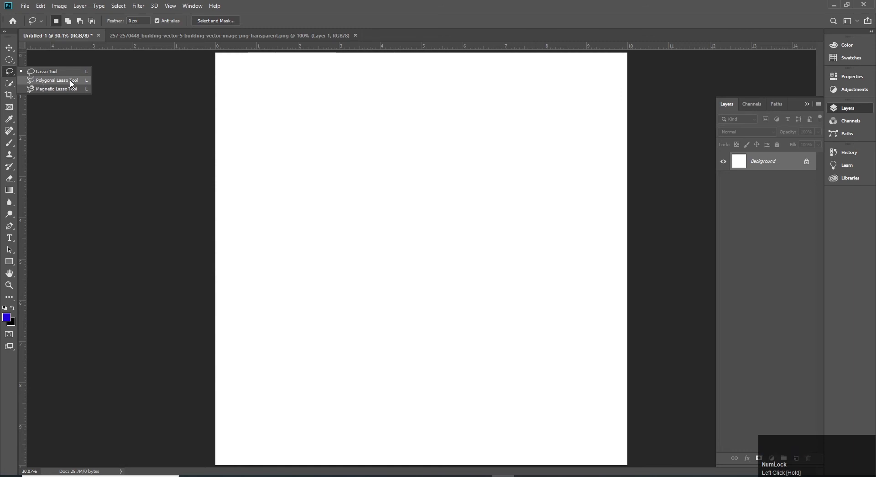
Step: With the Polygonal Lasso, build and close a jagged star-like selection across the upper canvas
left_click(73, 82)
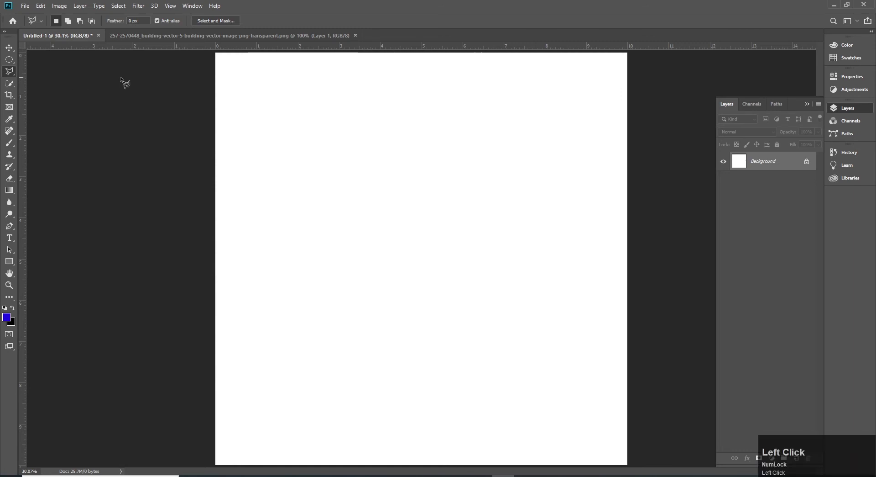
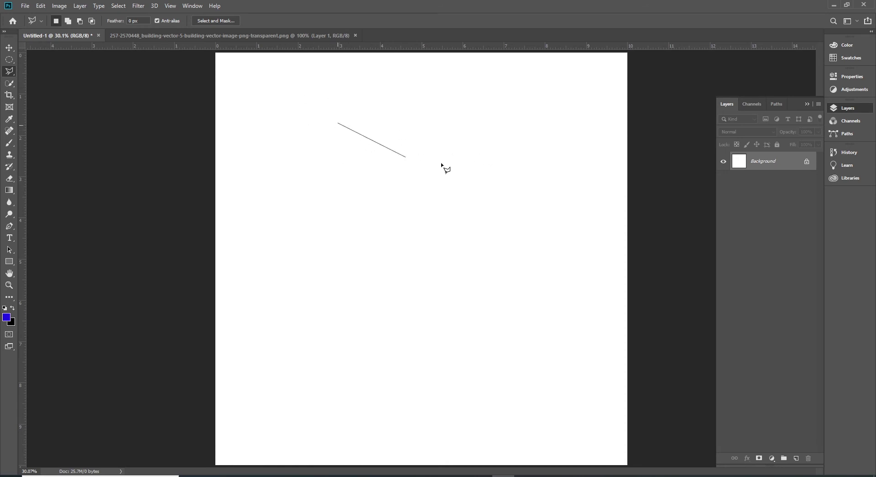
left_click(492, 157)
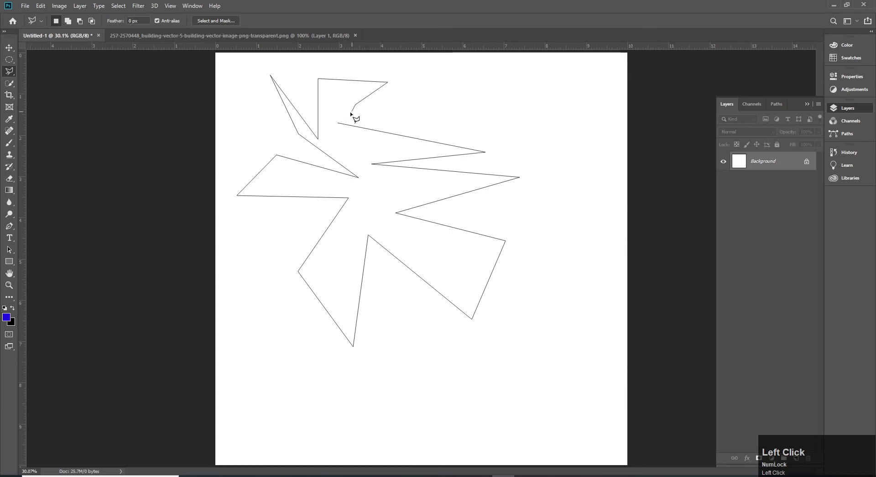
left_click(343, 127)
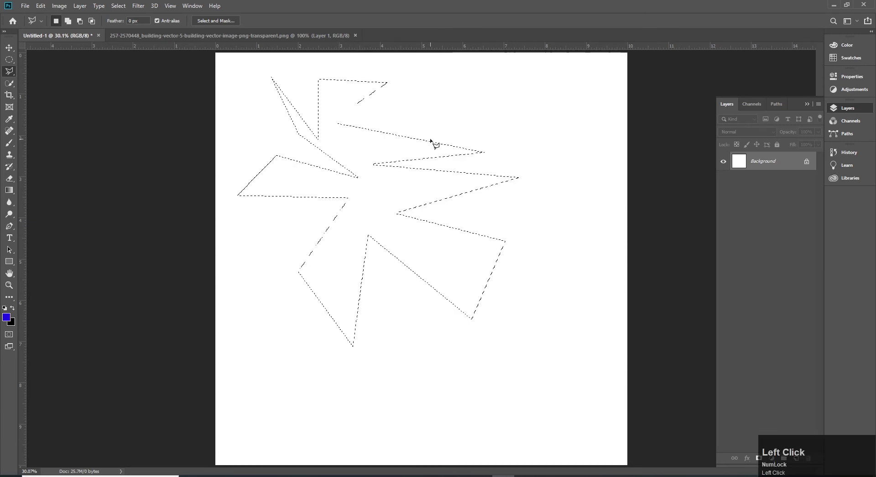
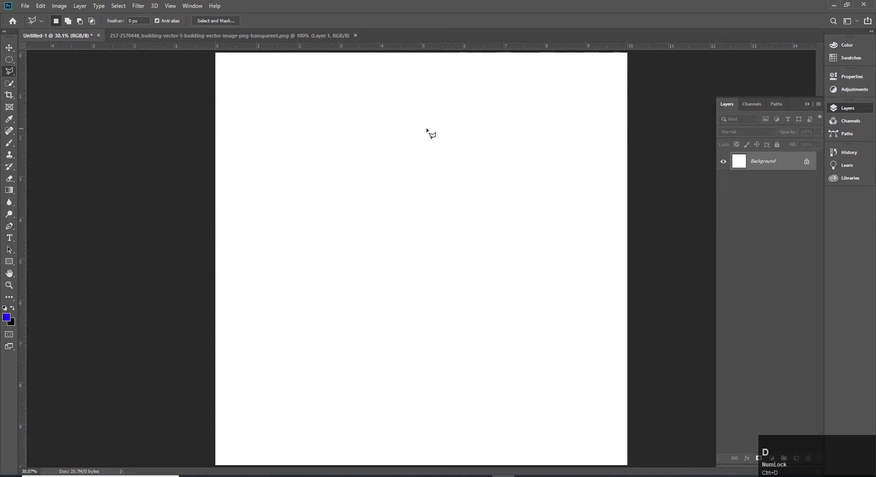
left_click(437, 130)
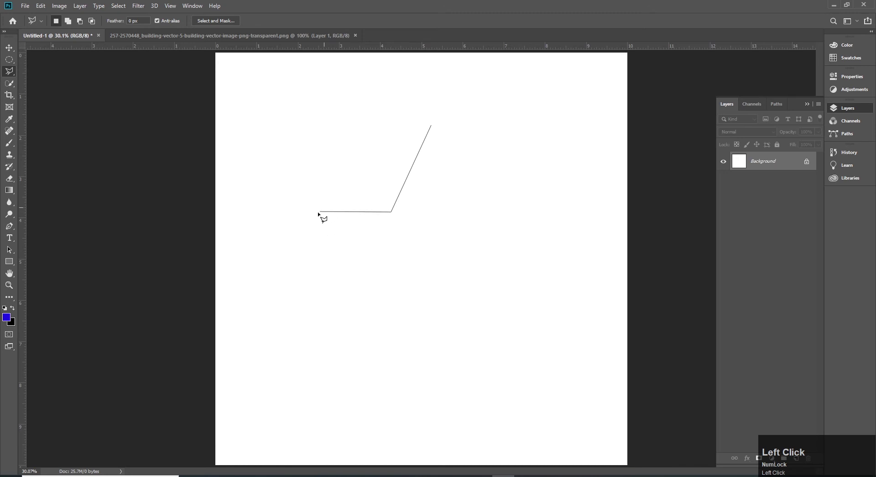
left_click(311, 223)
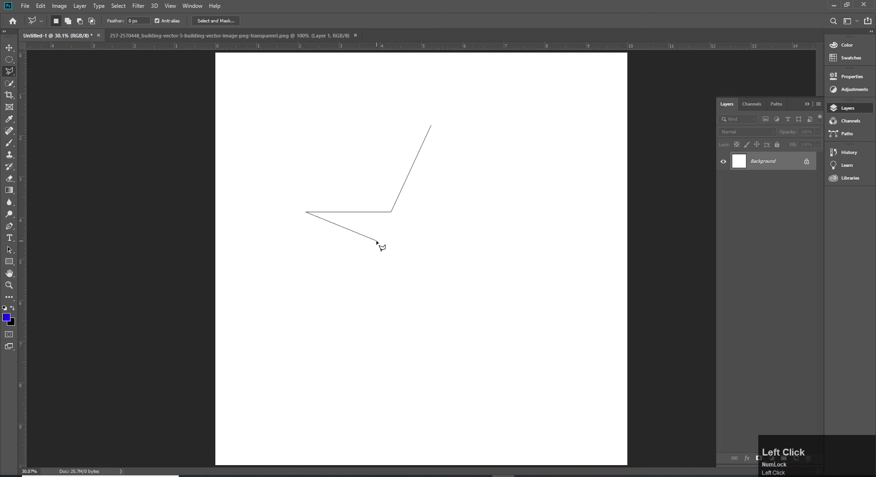
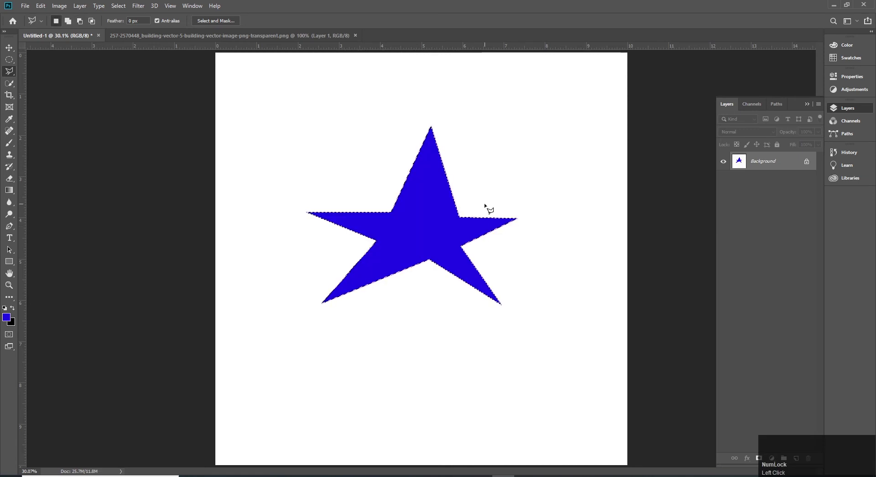
key("ctrl+z")
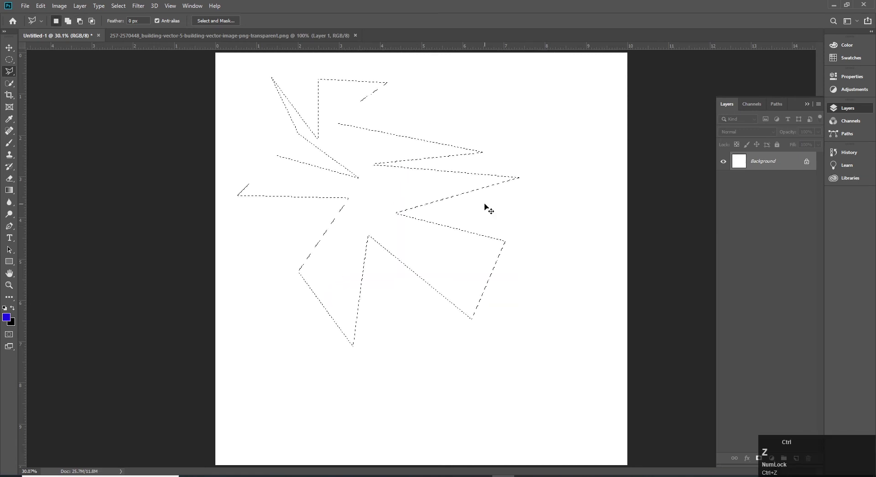
key("ctrl+shift+z")
key("ctrl+d")
key("v")
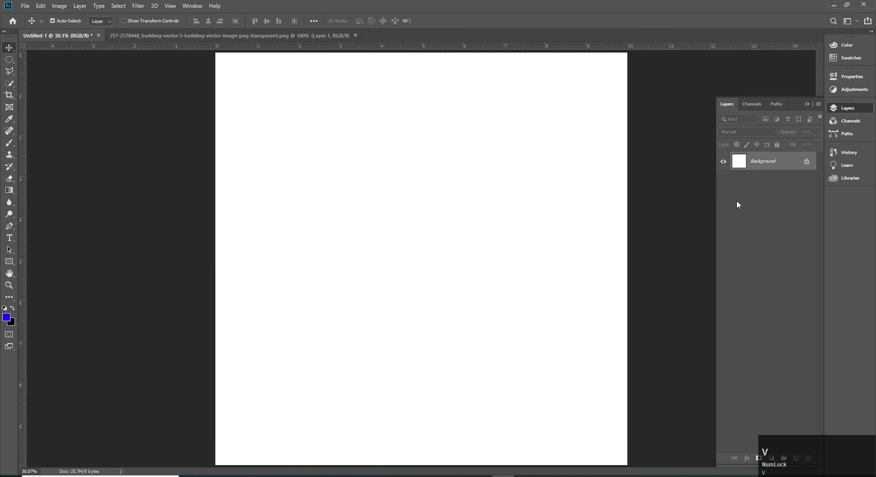
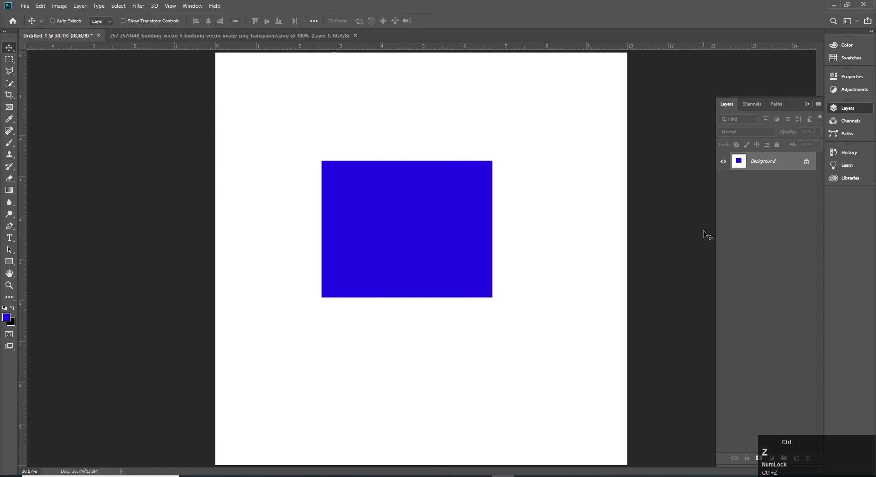
key("ctrl+z")
key("ctrl+d")
key("v")
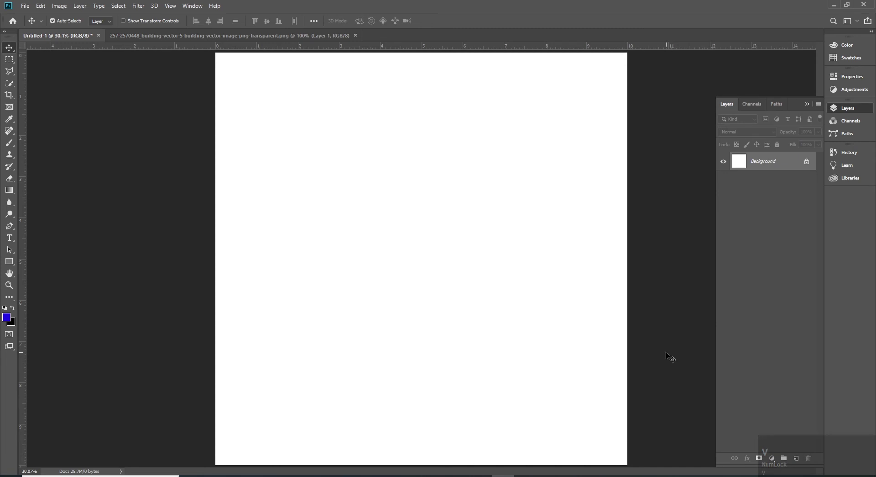
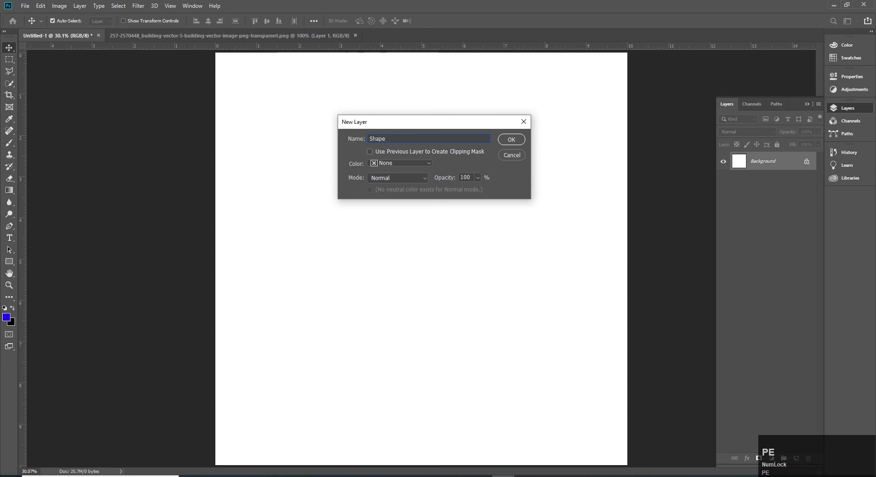
Step: Confirm creating the new empty layer named Shape above the Background
left_click(518, 139)
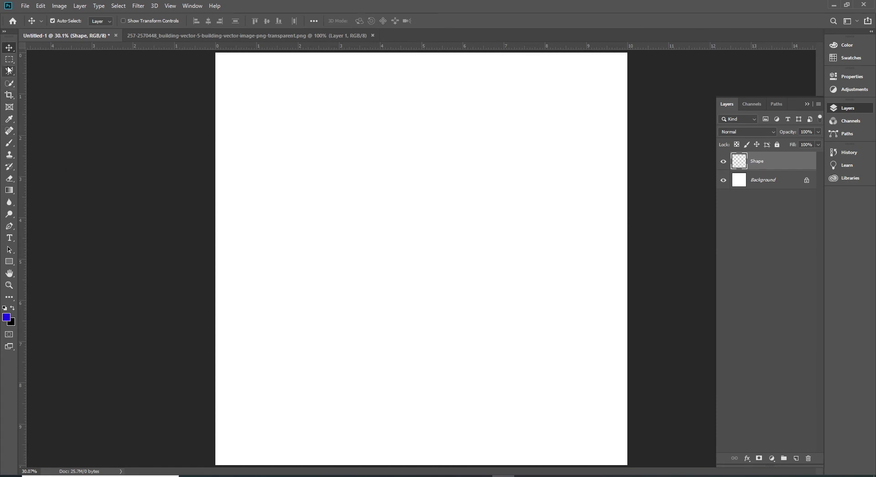
Step: Draw a five-pointed star selection with the polygonal lasso, fill it blue and deselect
left_click_drag(12, 76, 65, 79)
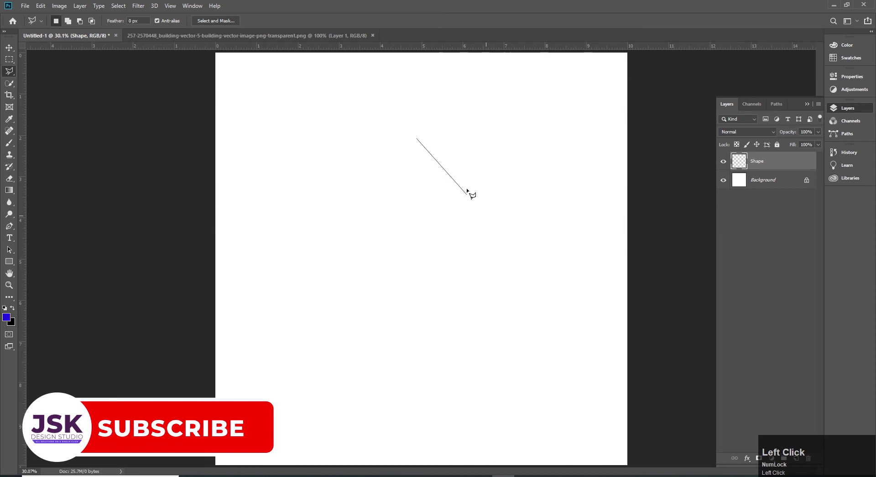
left_click(381, 208)
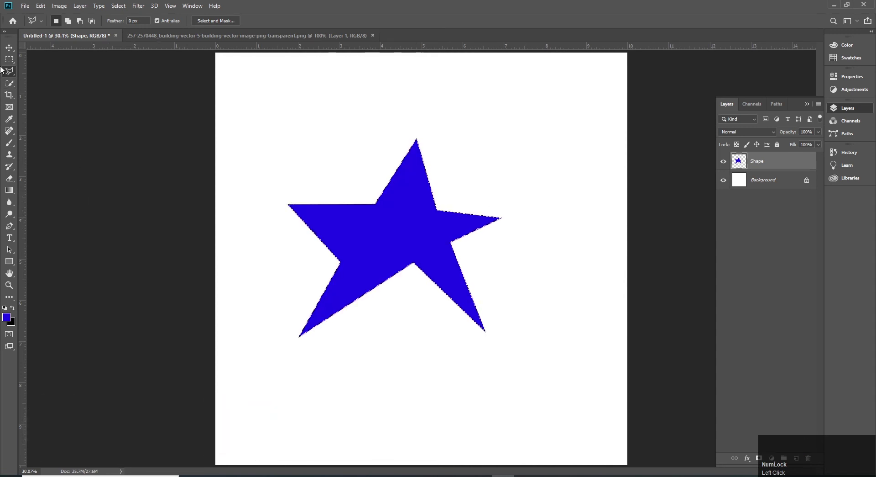
key("ctrl+d")
key("v")
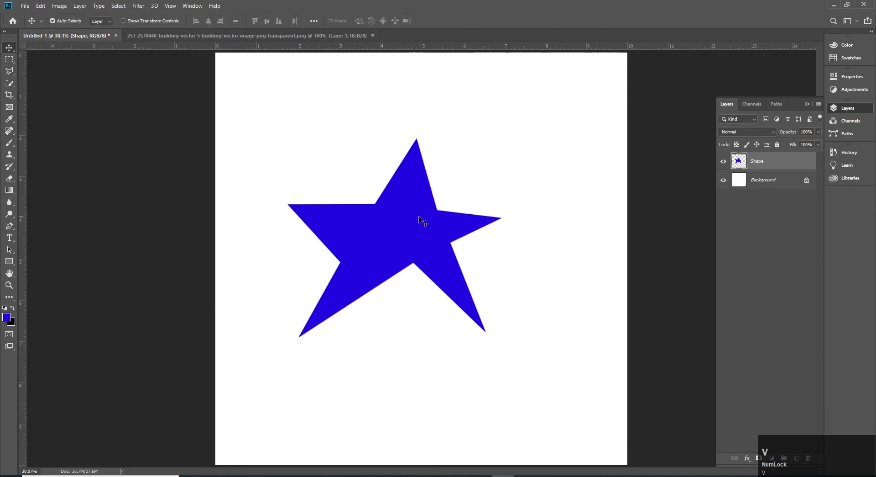
Step: Rename the Shape layer to 'Star'
left_click(762, 163)
key("shift+s")
type("tar")
key("Return")
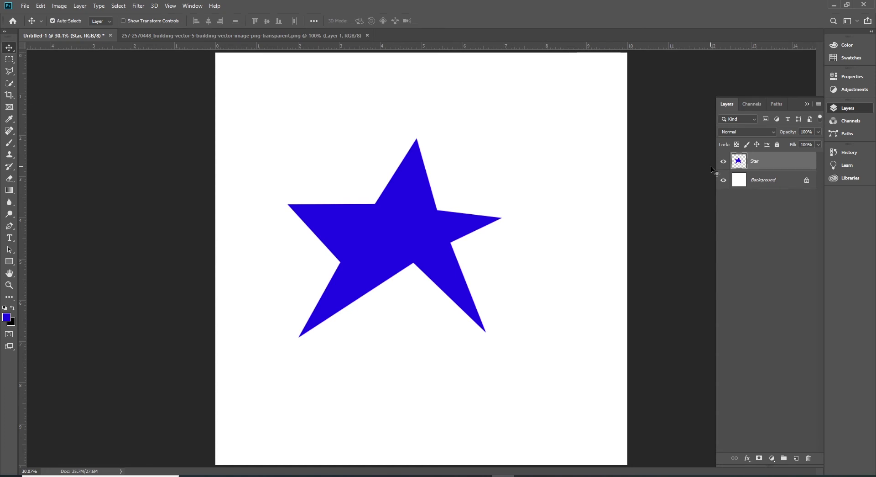
Step: In the building document, start tracing the building silhouette from its lower-left corner up to the tower's rooftop
left_click(395, 249)
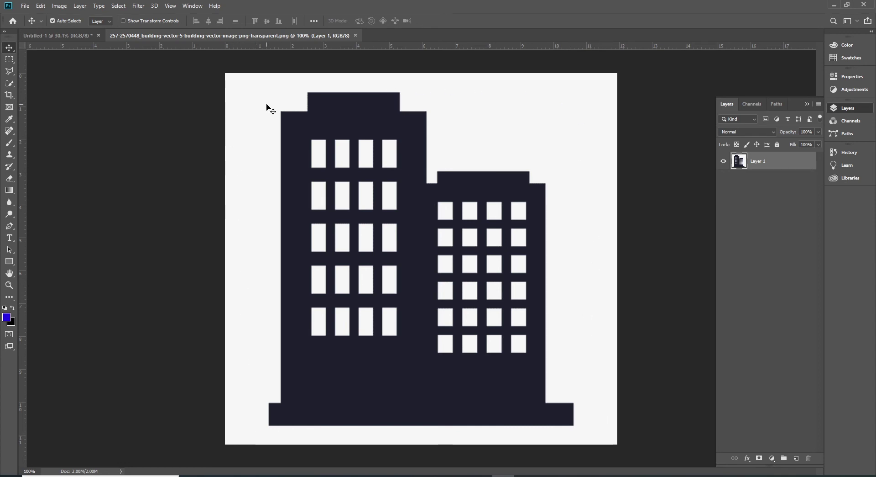
left_click_drag(12, 79, 64, 83)
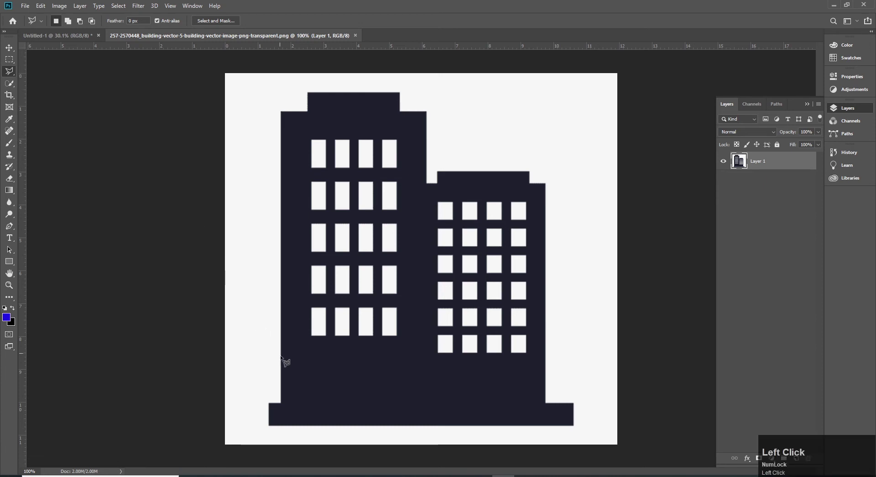
left_click(274, 430)
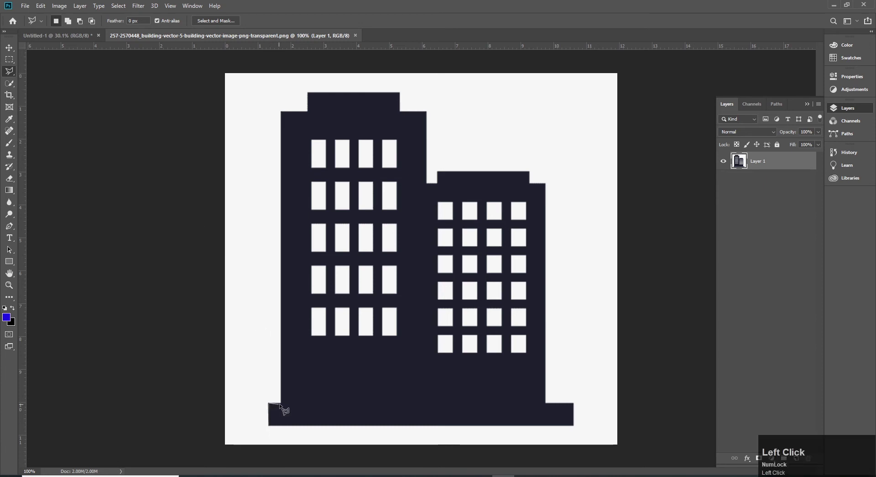
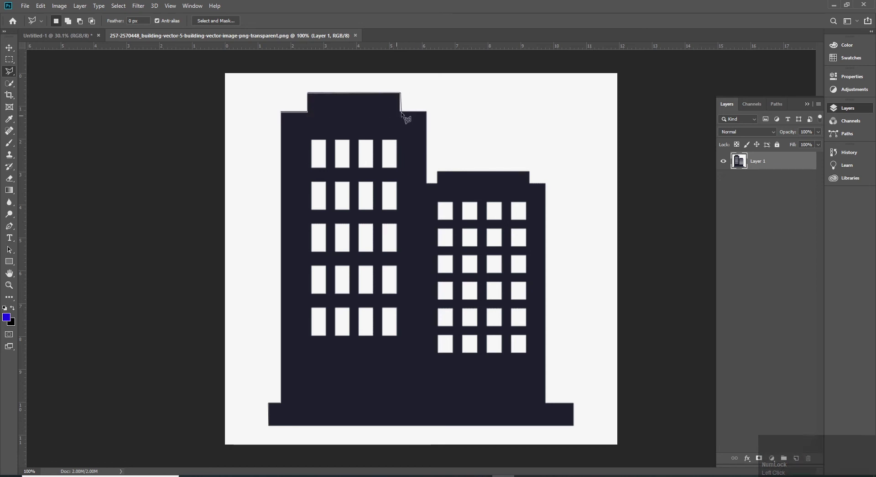
key("z")
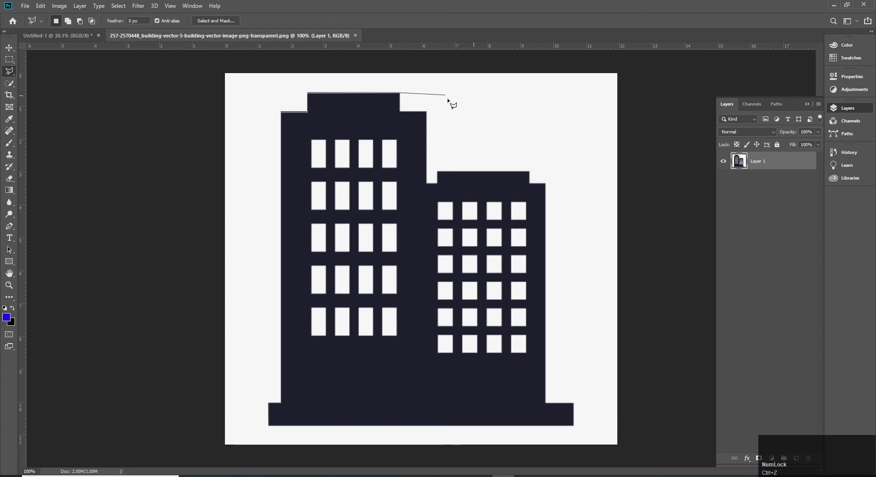
left_click(484, 115)
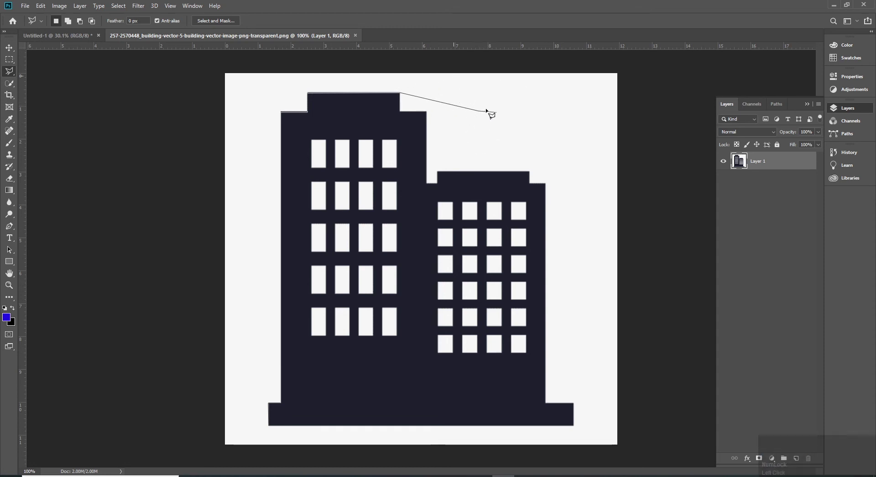
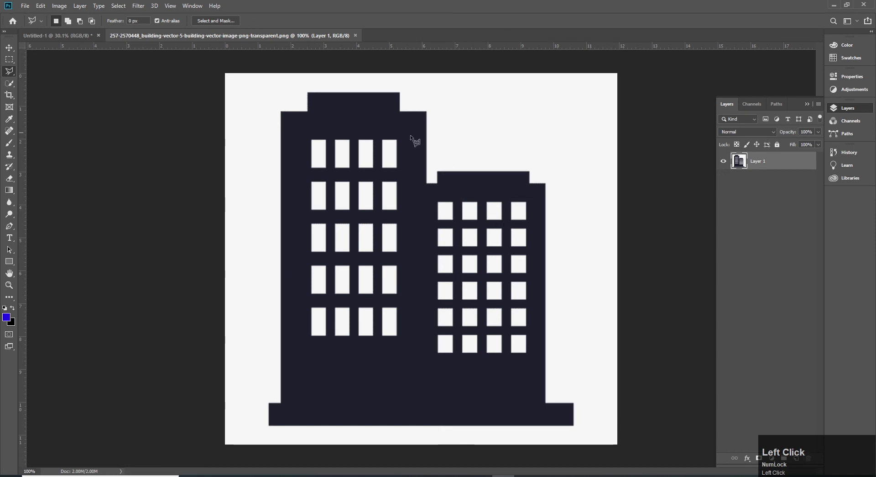
Step: Close the selection around the building and bring up the selection's context menu for Layer Via Copy
left_click(548, 238)
key("ctrl+z")
right_click(500, 192)
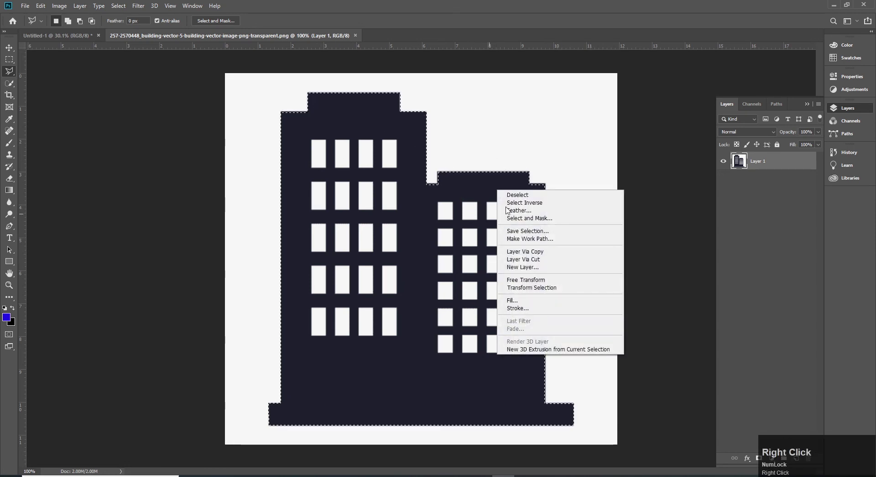
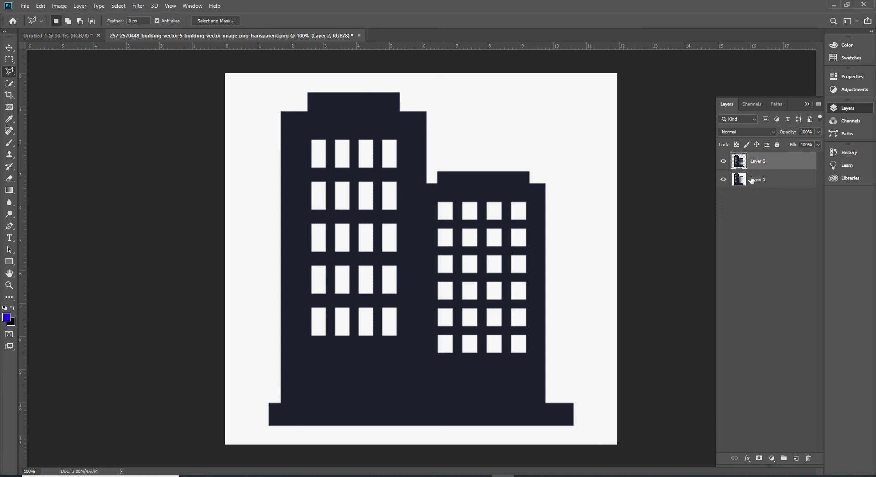
Step: Toggle Layer 1 and Layer 2 visibility to confirm the building sits alone on transparency
left_click(727, 164)
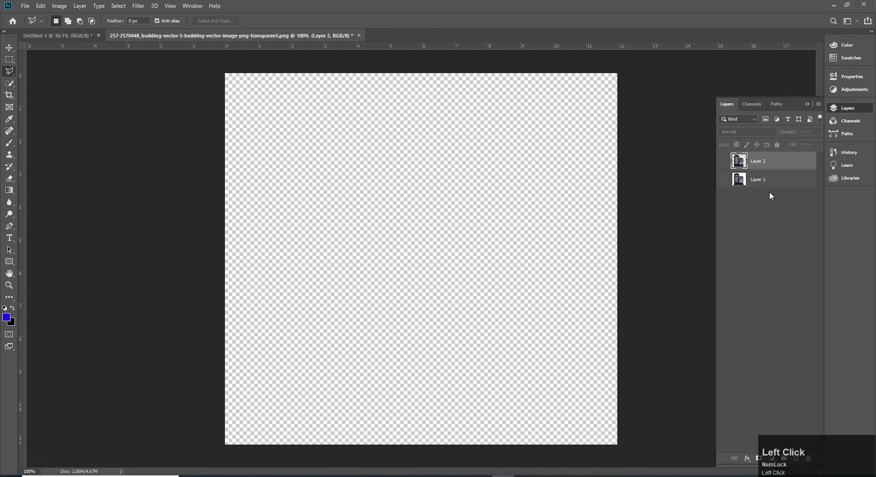
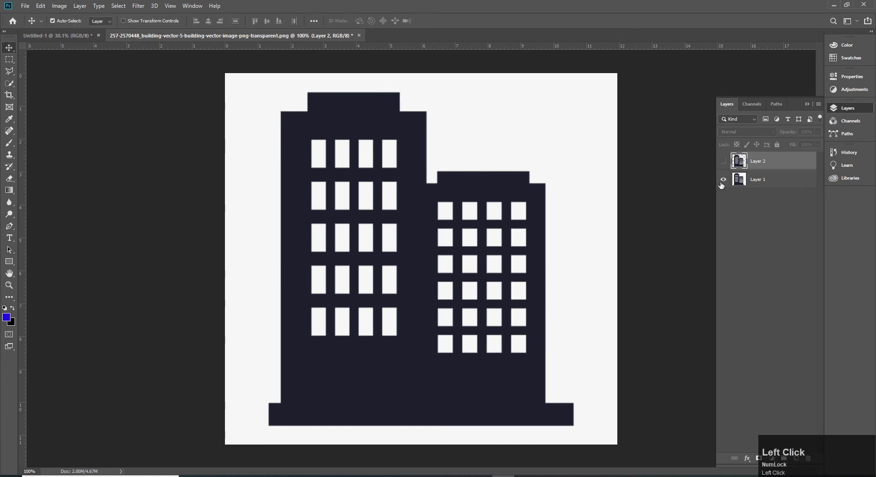
left_click(727, 182)
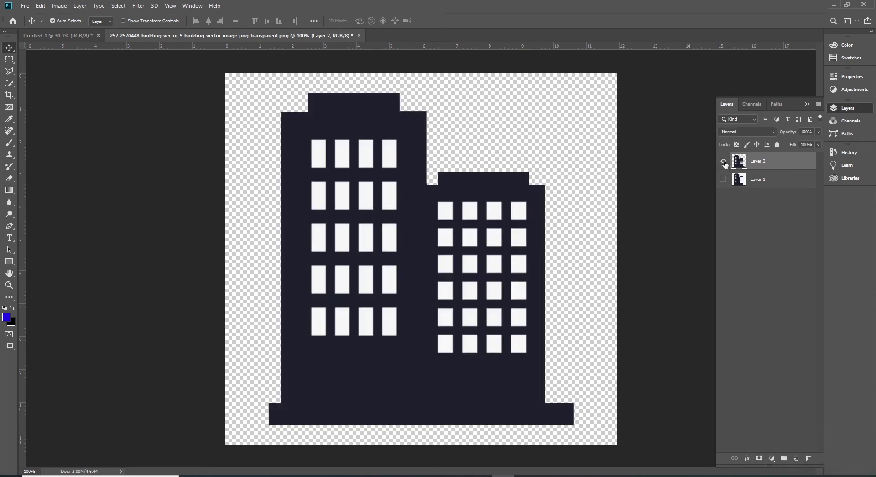
left_click(725, 184)
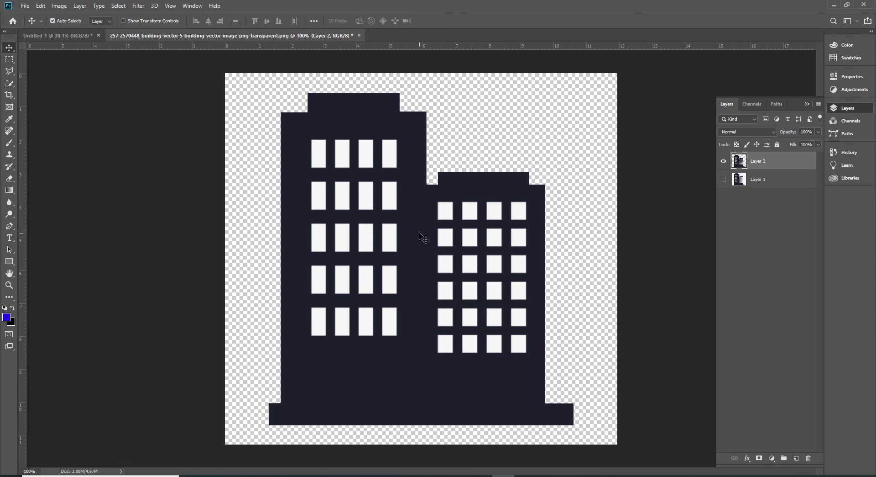
left_click(726, 163)
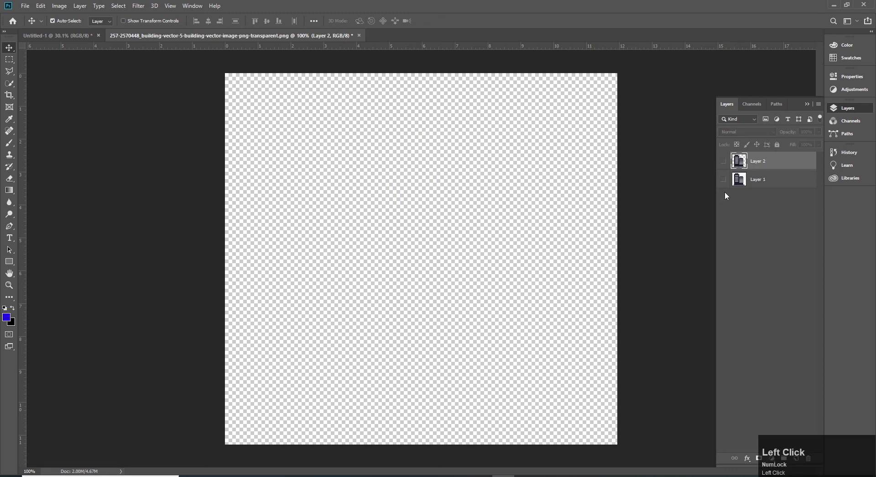
Step: Pick the Magnetic Lasso from the lasso flyout and return to the building document
left_click_drag(64, 37, 67, 93)
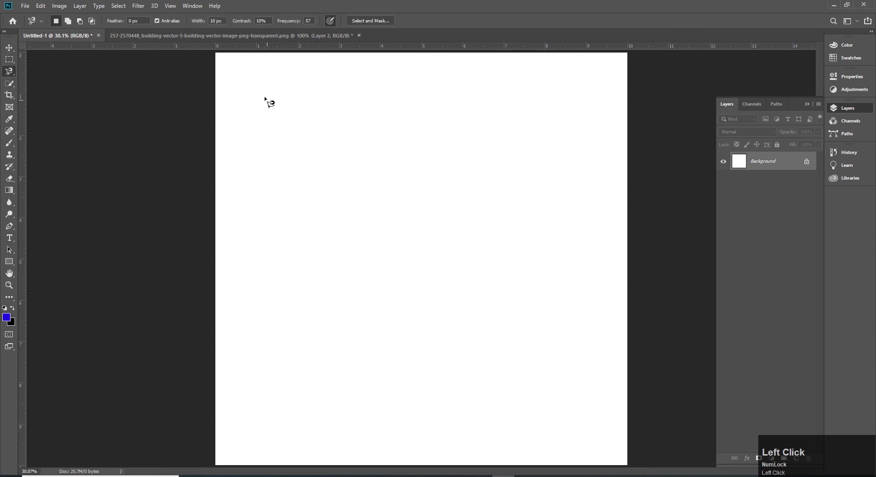
key("ctrl+z")
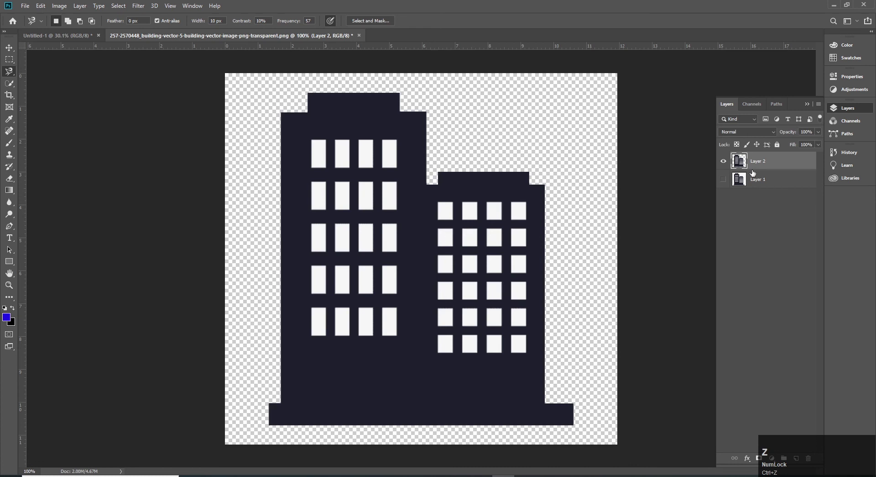
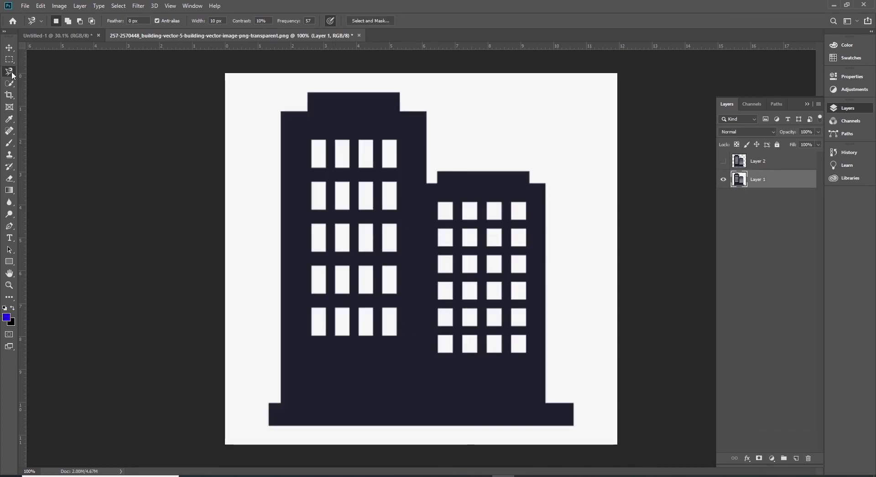
Step: Start a magnetic lasso selection at the tower's top-left corner and trace around the building
left_click_drag(14, 74, 64, 92)
left_click(64, 92)
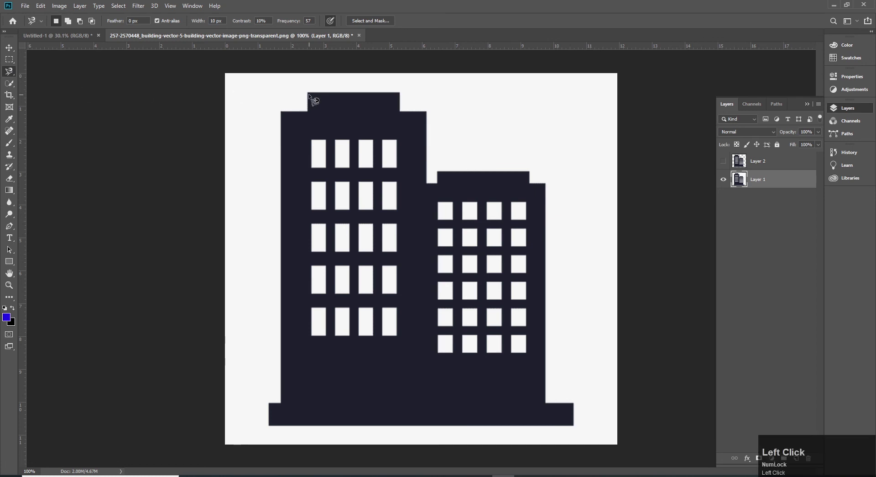
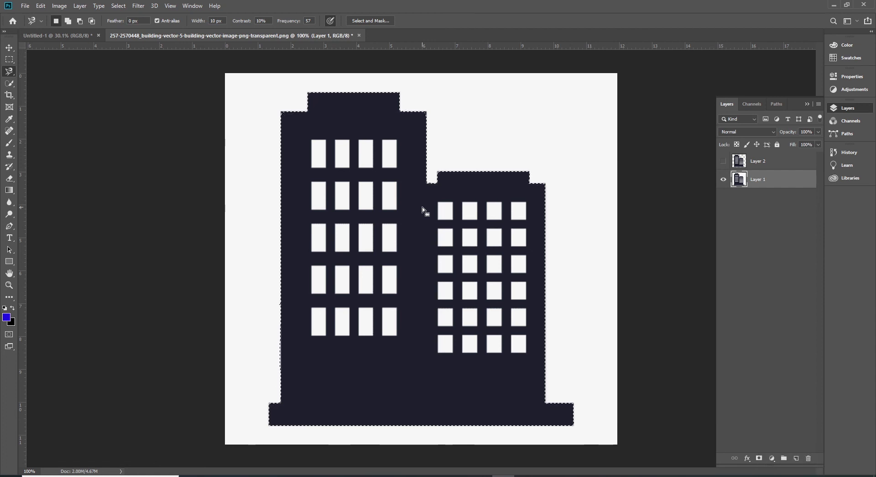
Step: Copy the magnetically selected building onto a new Layer 3
right_click(423, 208)
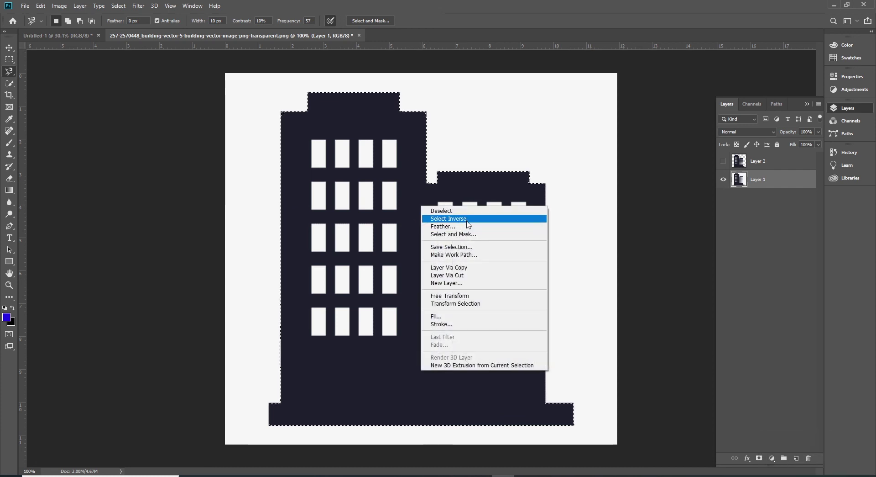
left_click(431, 3)
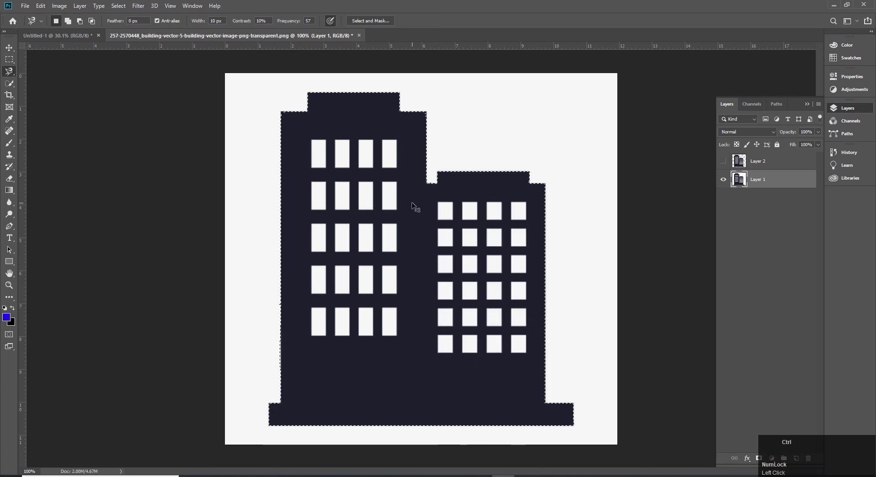
key("ctrl+c")
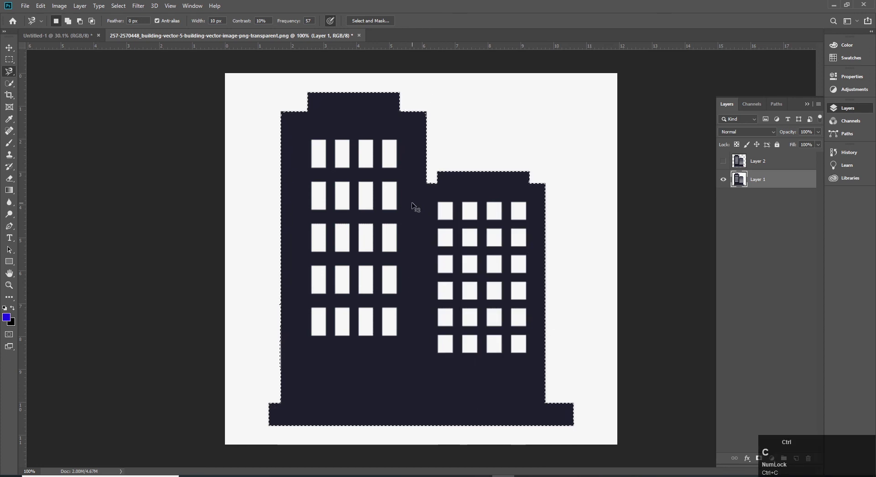
key("ctrl+v")
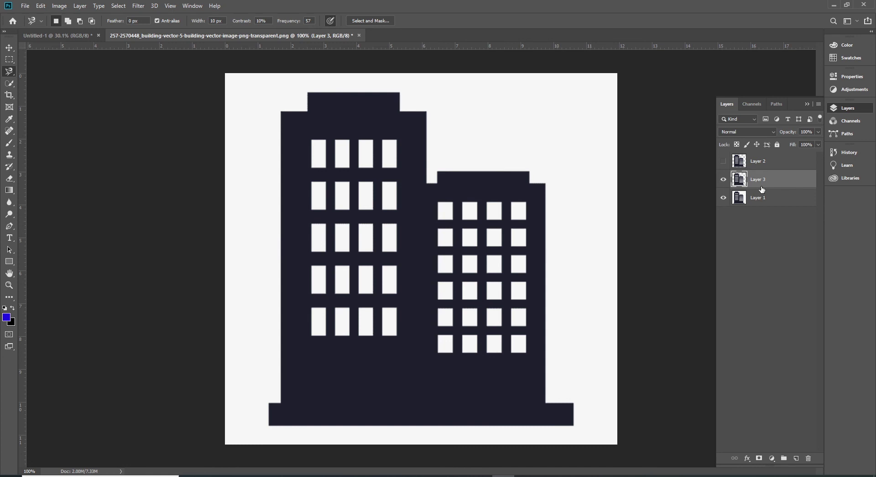
Step: Undo and redo the layer copy, then duplicate it with Ctrl+J
key("ctrl+z")
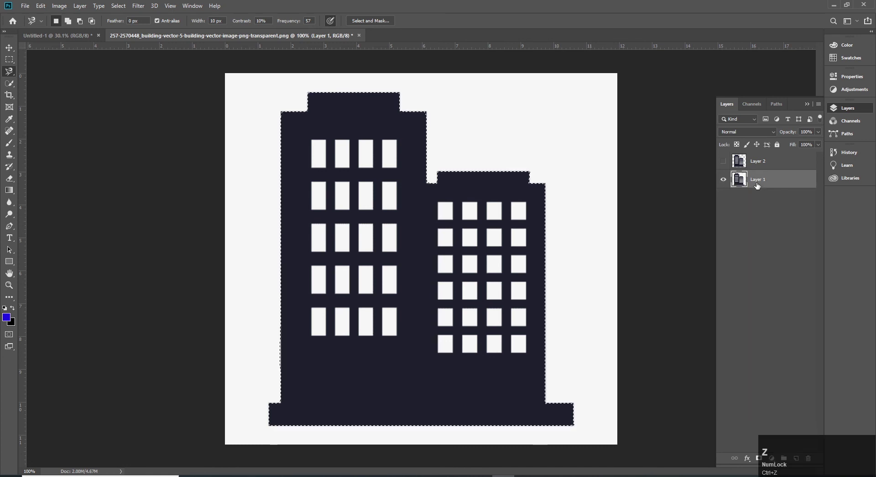
key("ctrl+z")
key("ctrl+j")
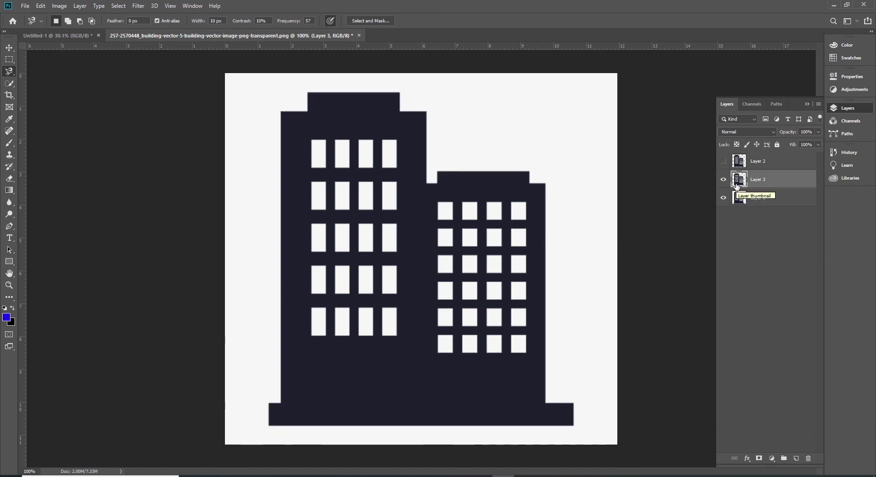
Step: Undo the extra Layer 3 duplicates so a single Layer 3 remains above Layer 1
key("ctrl+j")
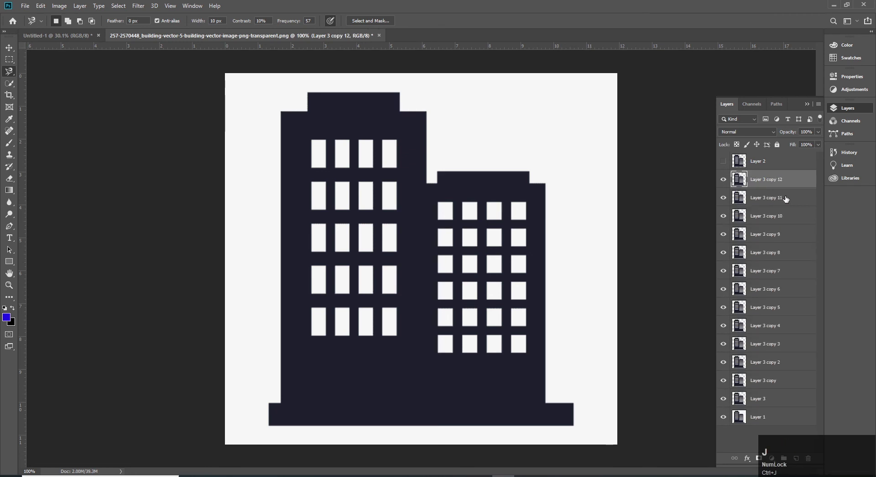
key("ctrl+z")
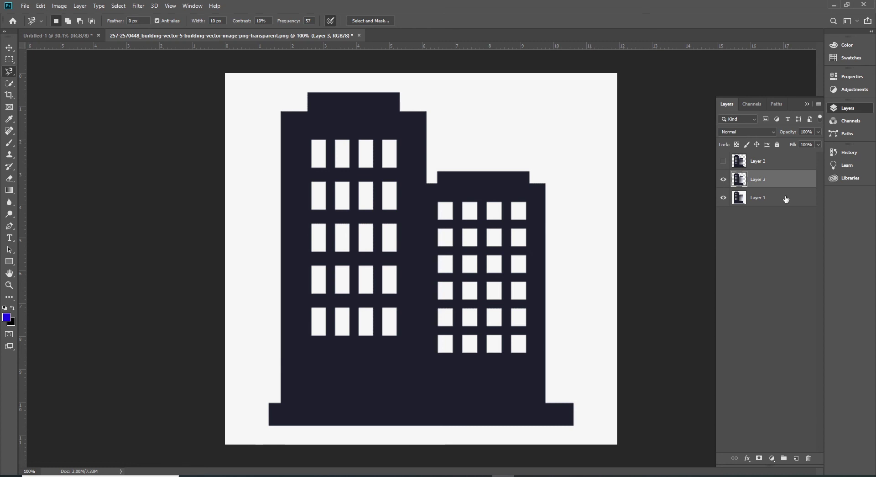
key("ctrl+z")
key("ctrl+j")
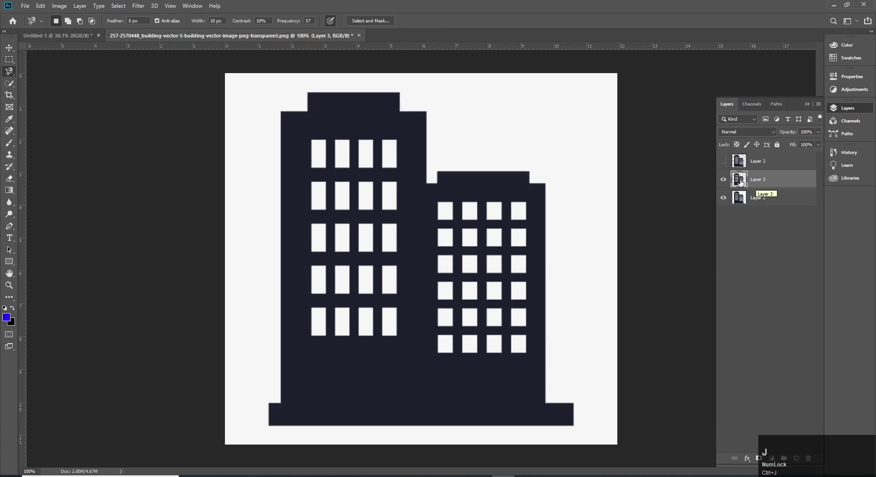
Step: Hide Layer 1 so Layer 3's building shows on transparency, with the Rectangular Marquee active
left_click(732, 200)
key("v")
left_click_drag(77, 41, 11, 60)
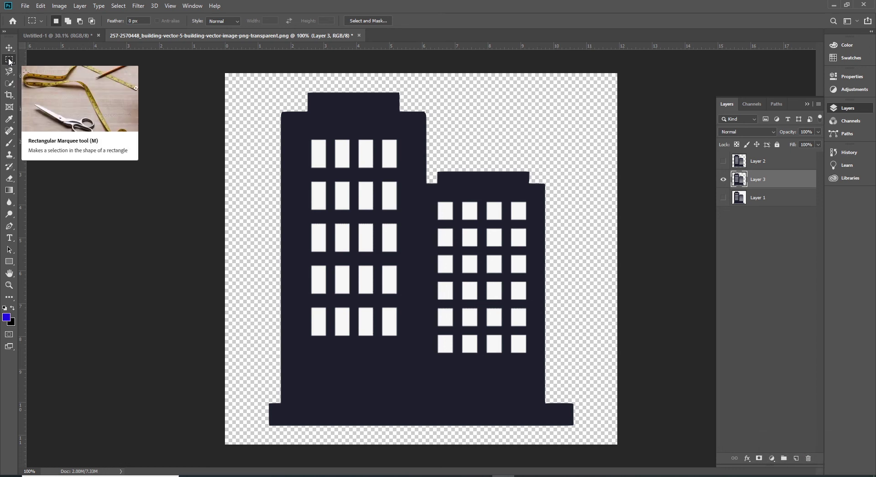
left_click(12, 60)
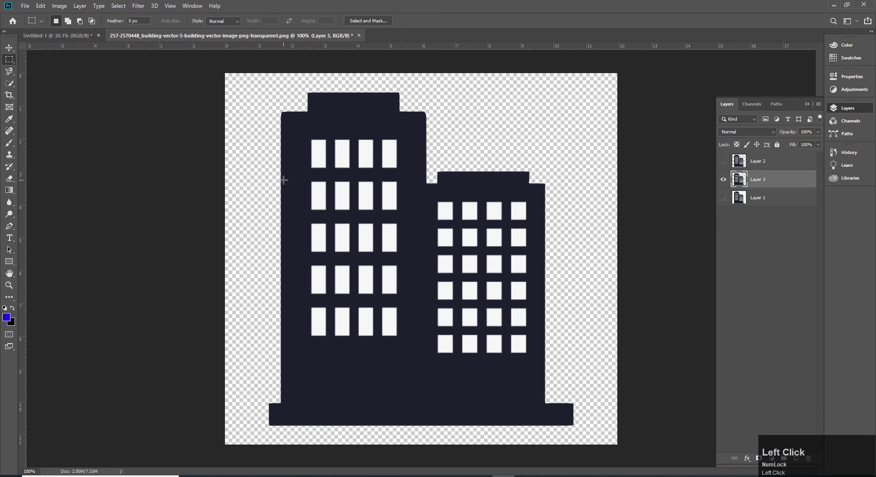